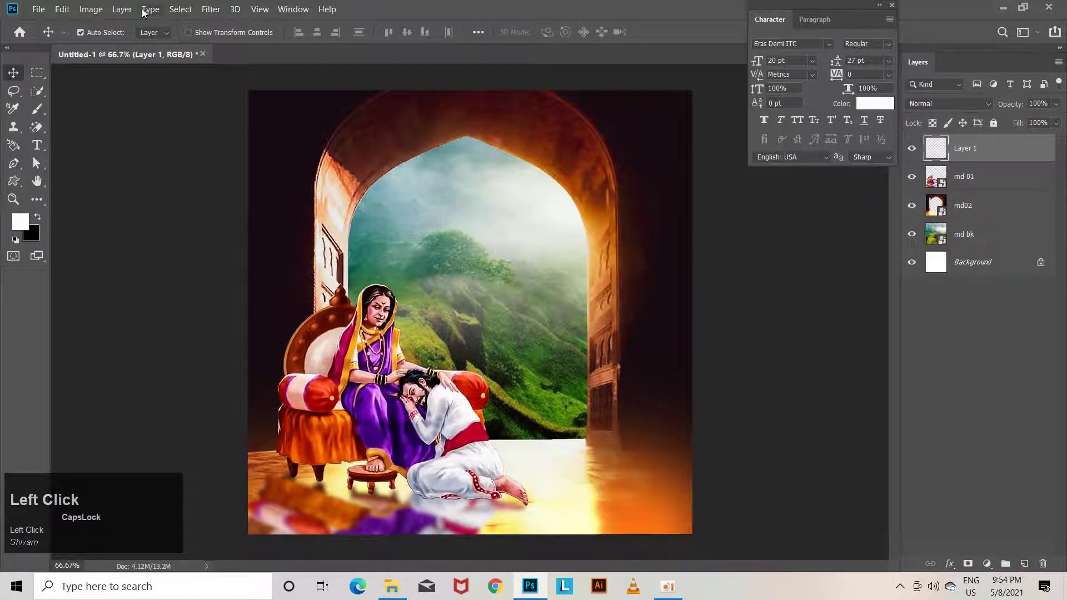
Step: Remove the empty Layer 1 after an undo and a detour into the Gaussian Blur radius settings
left_click(178, 15)
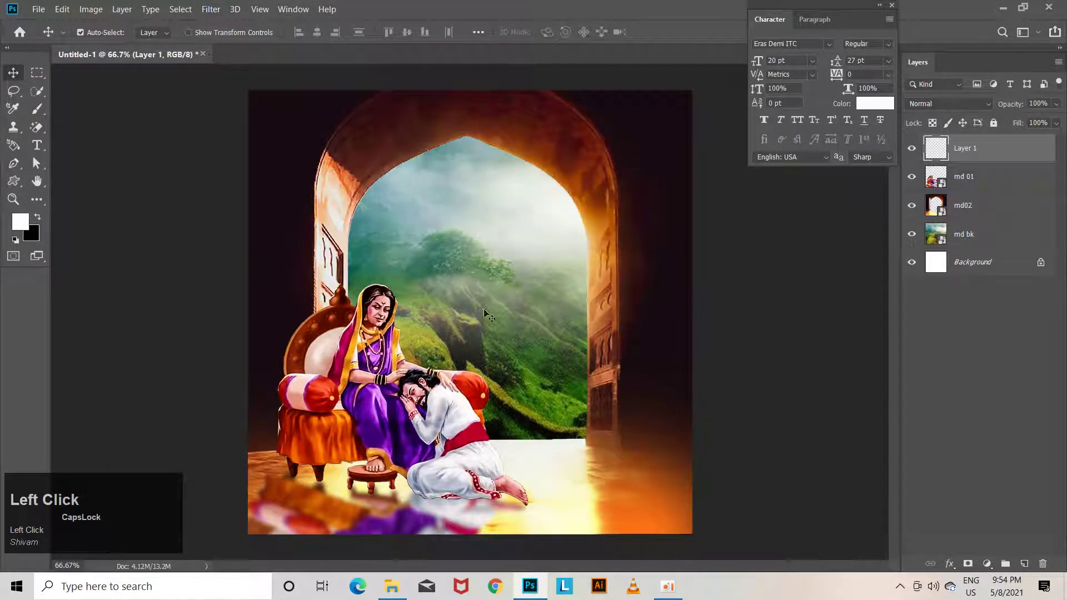
key("ctrl+z")
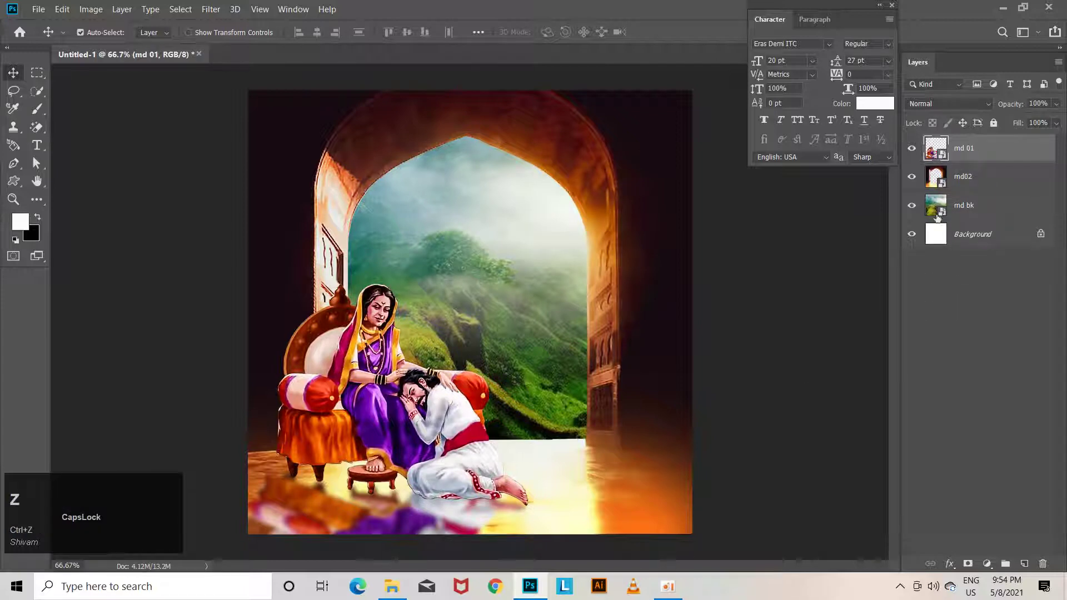
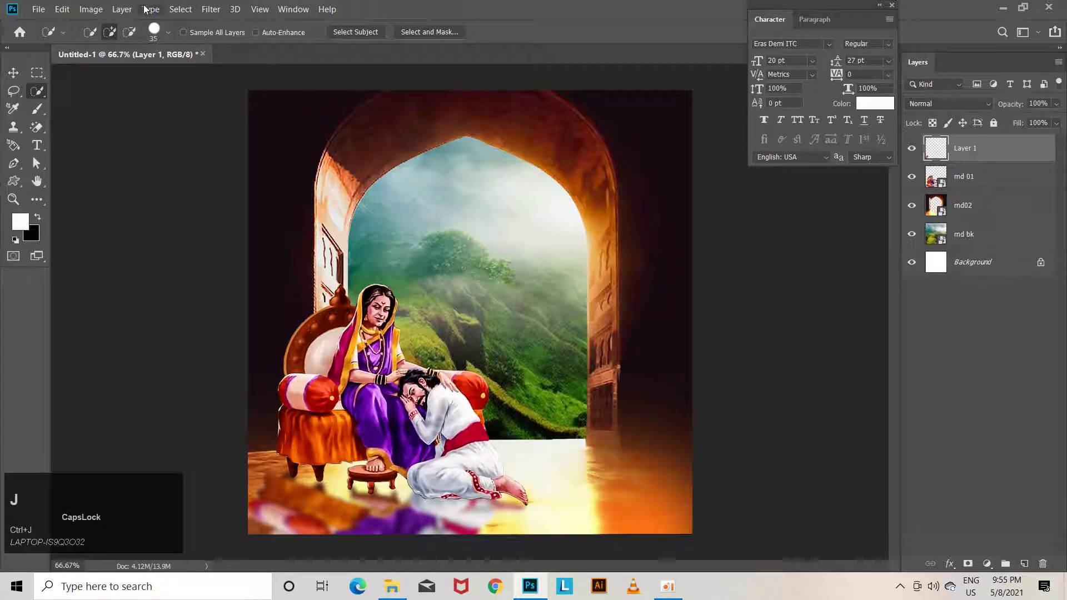
left_click(174, 11)
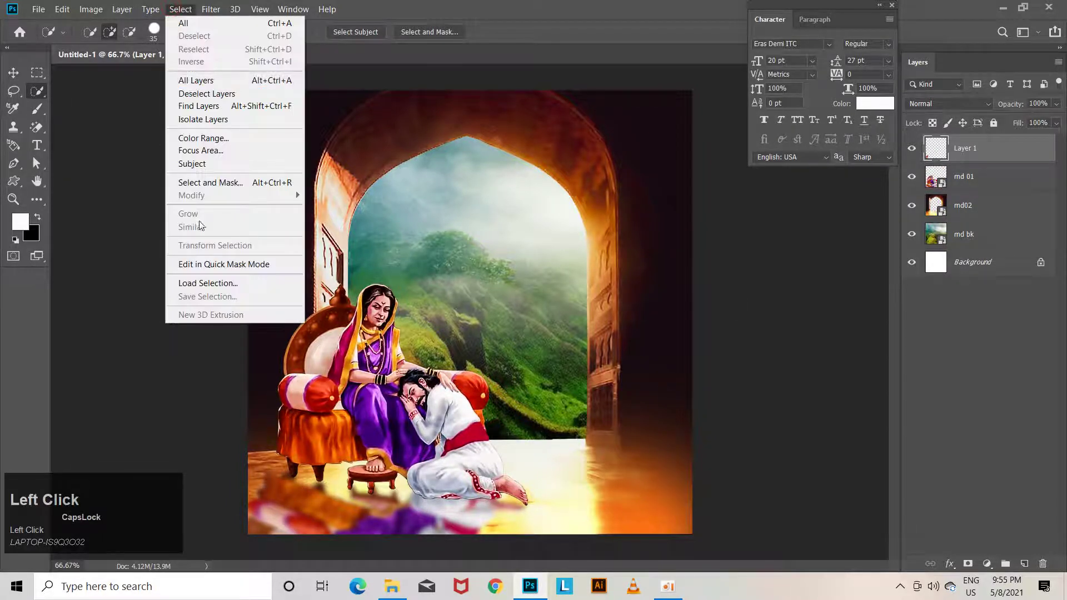
double_click(226, 157)
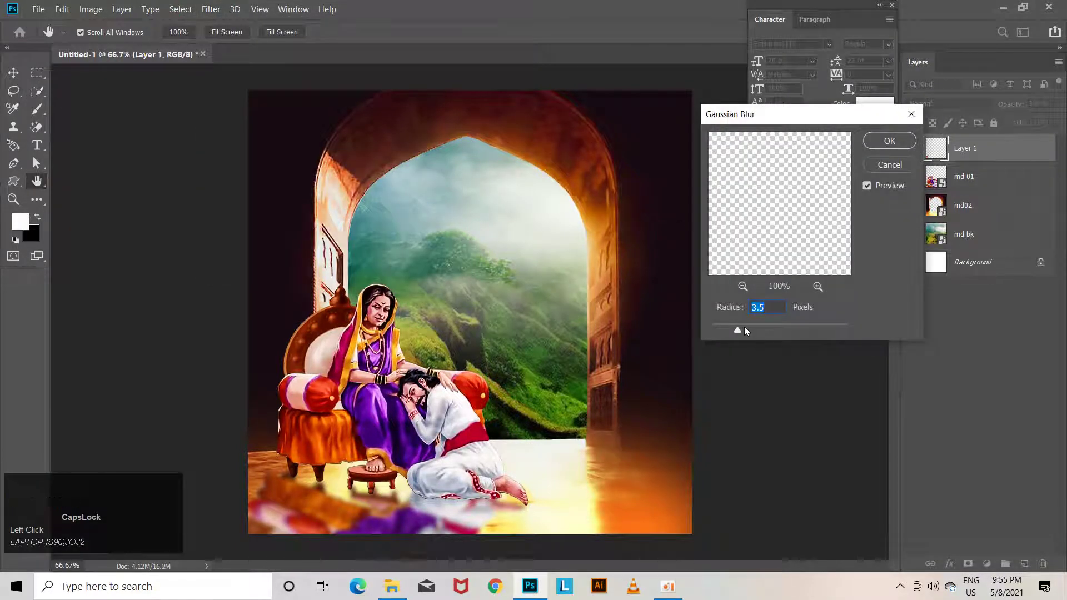
left_click_drag(742, 332, 908, 165)
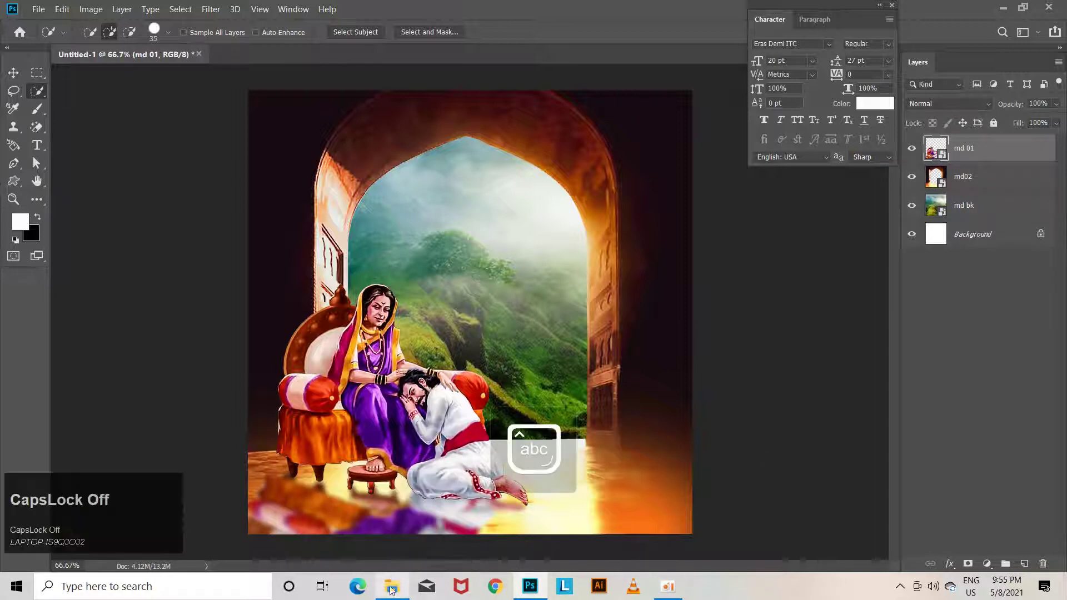
Step: Navigate up to New Volume (E:) to reach the Matrudin calligraphy folder
left_click(3, 76)
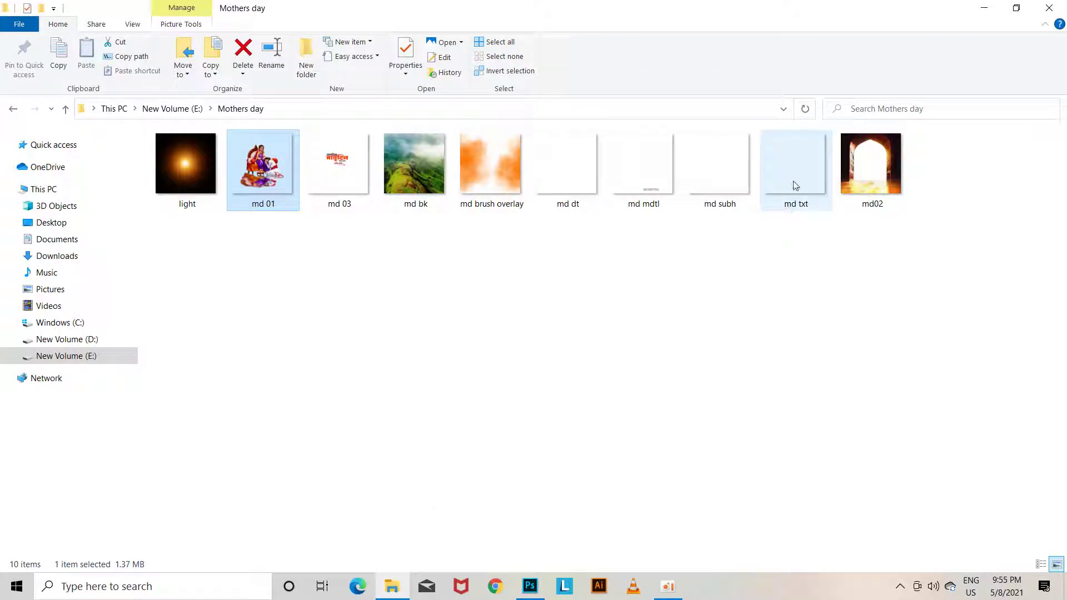
left_click_drag(806, 166, 14, 114)
left_click(14, 111)
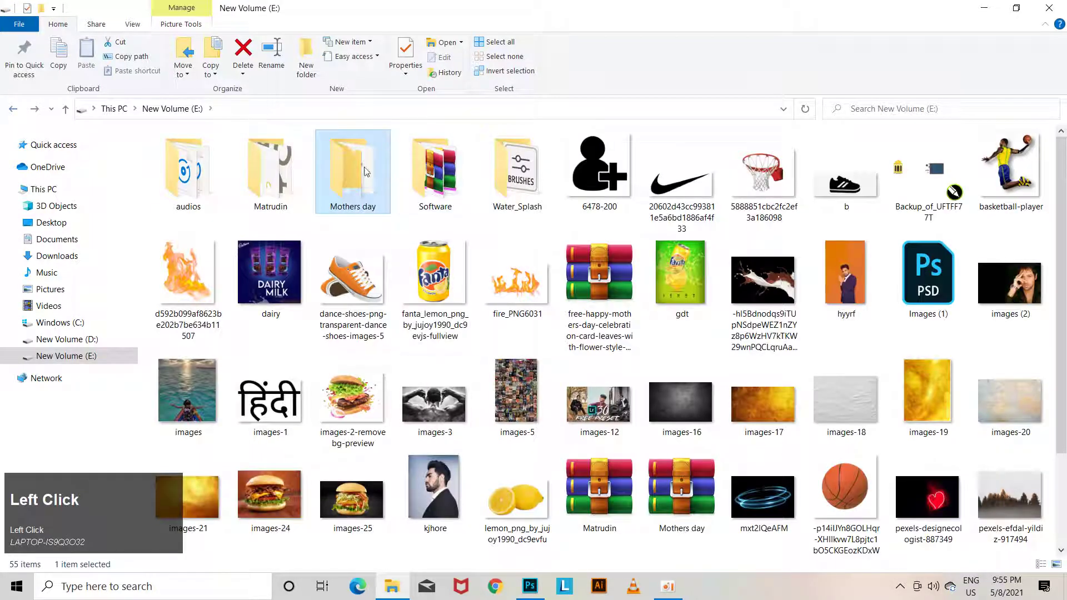
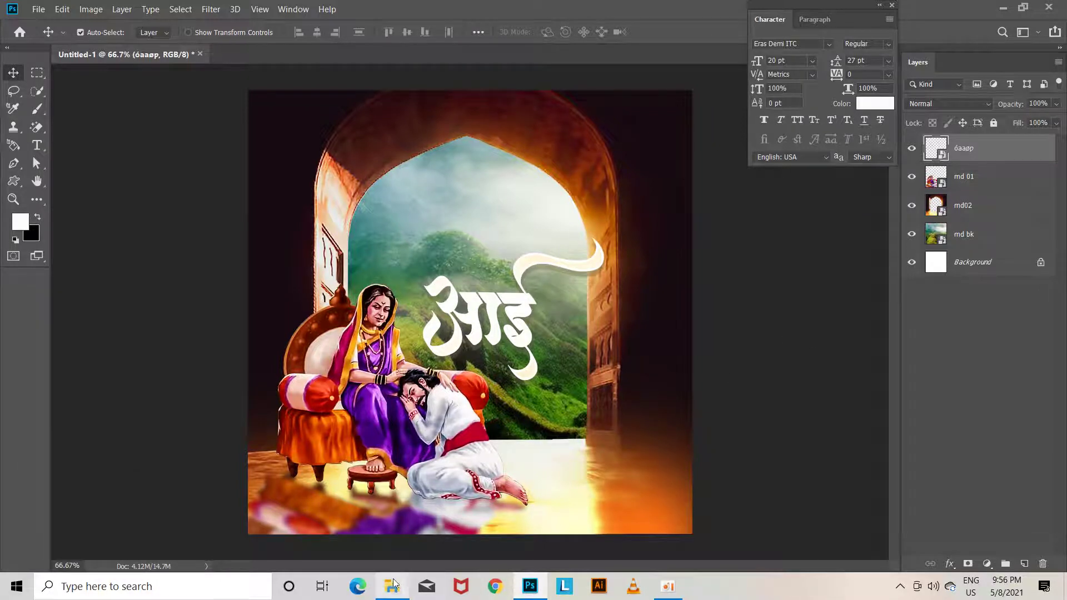
Step: Return to the Mothers day folder to bring in the md txt caption lines
left_click(399, 588)
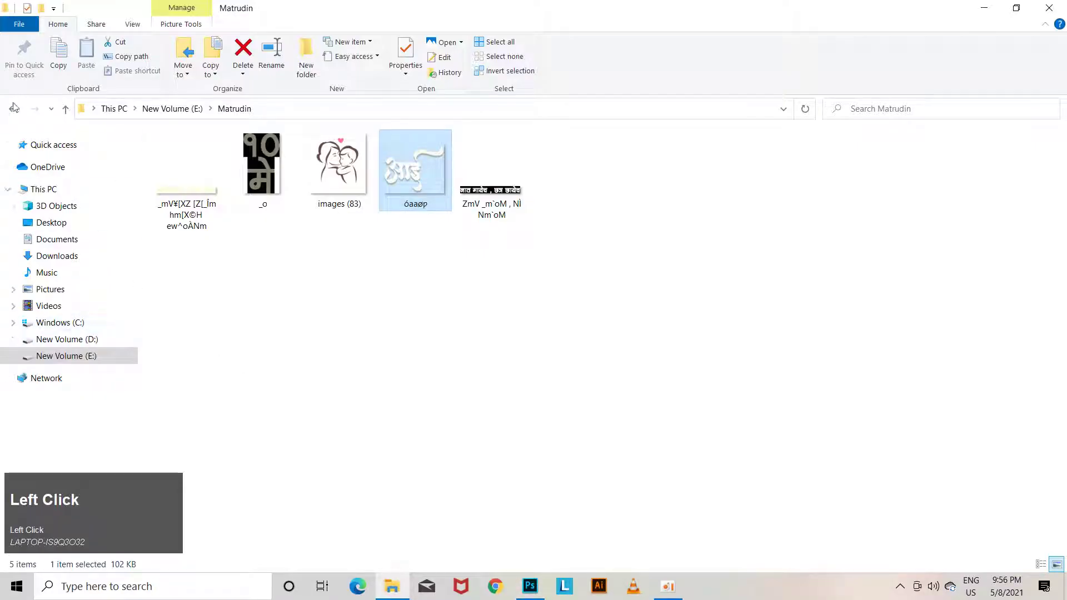
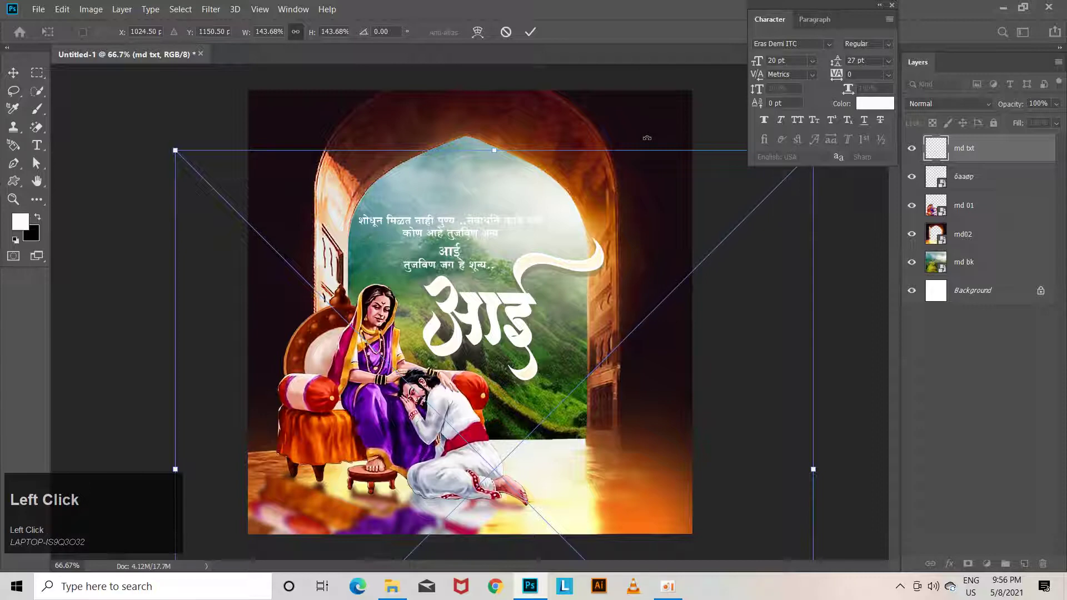
Step: Commit the placed caption and zoom back in on the poster
key("ctrl+t")
key("ctrl+-")
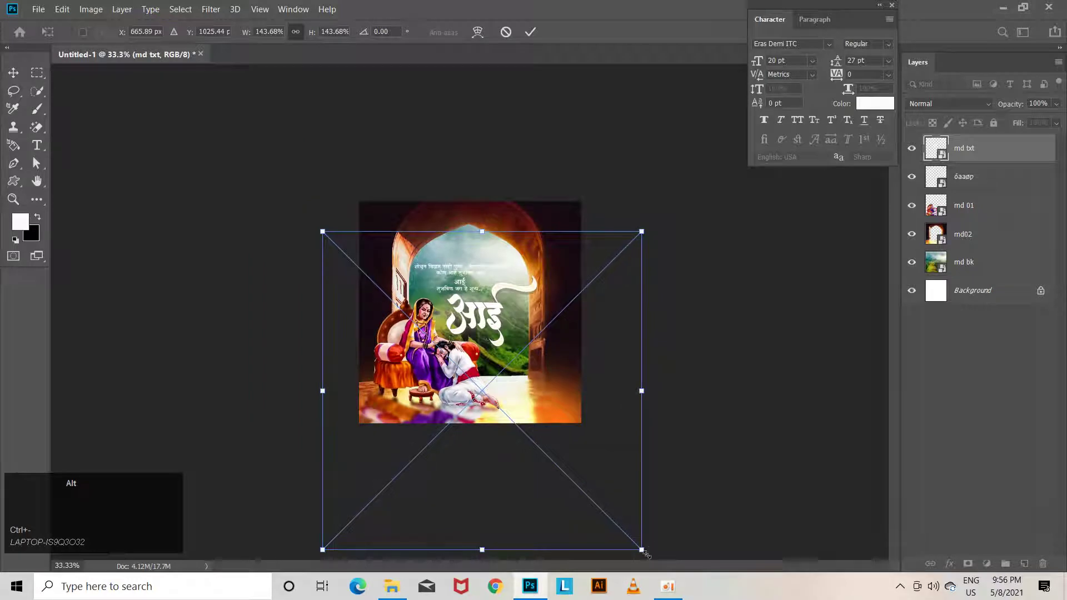
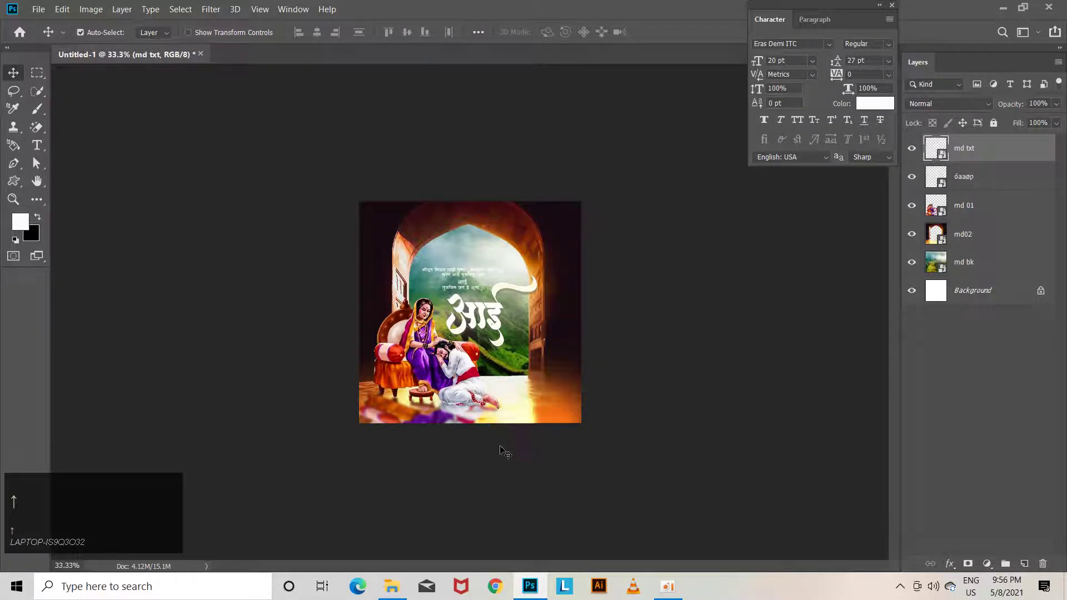
key("ctrl+=")
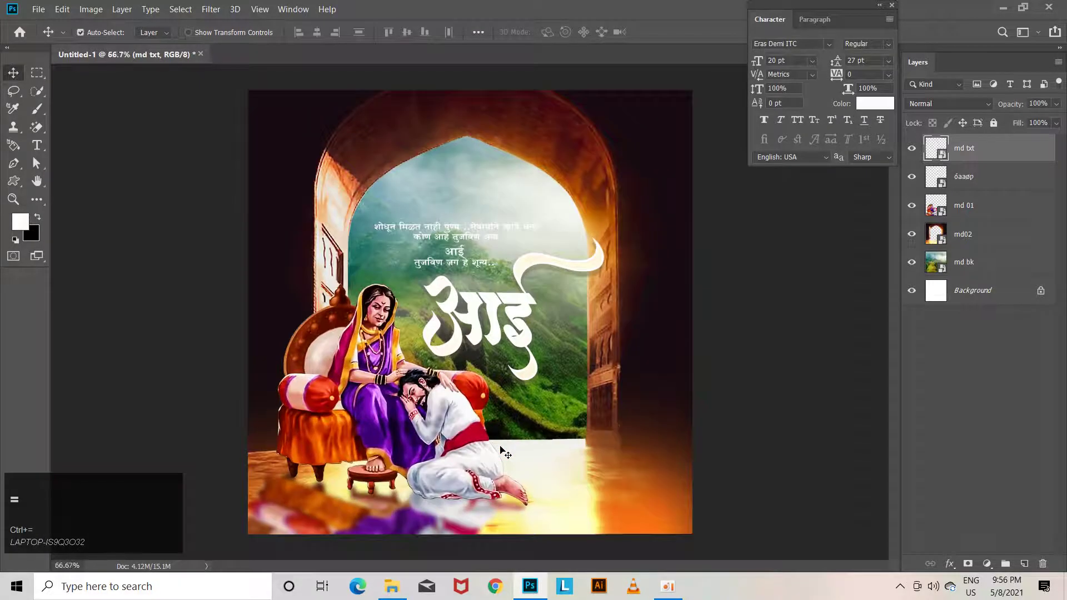
left_click_drag(473, 264, 479, 267)
key("ctrl+z")
Step: Select the calligraphy layer and nudge it slightly left and down beneath the captions
left_click(457, 261)
key("ctrl+z")
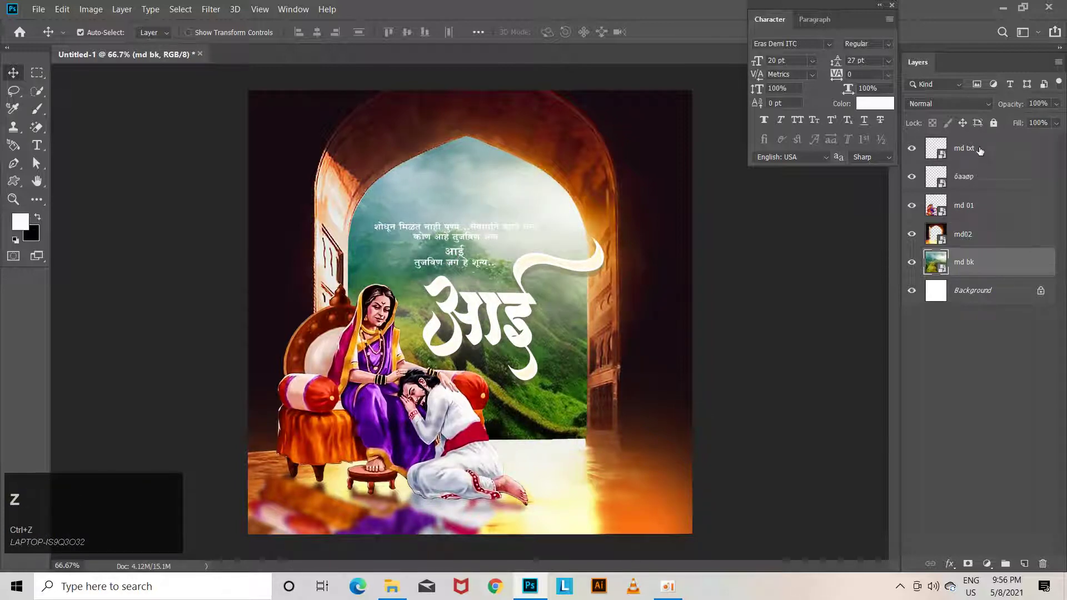
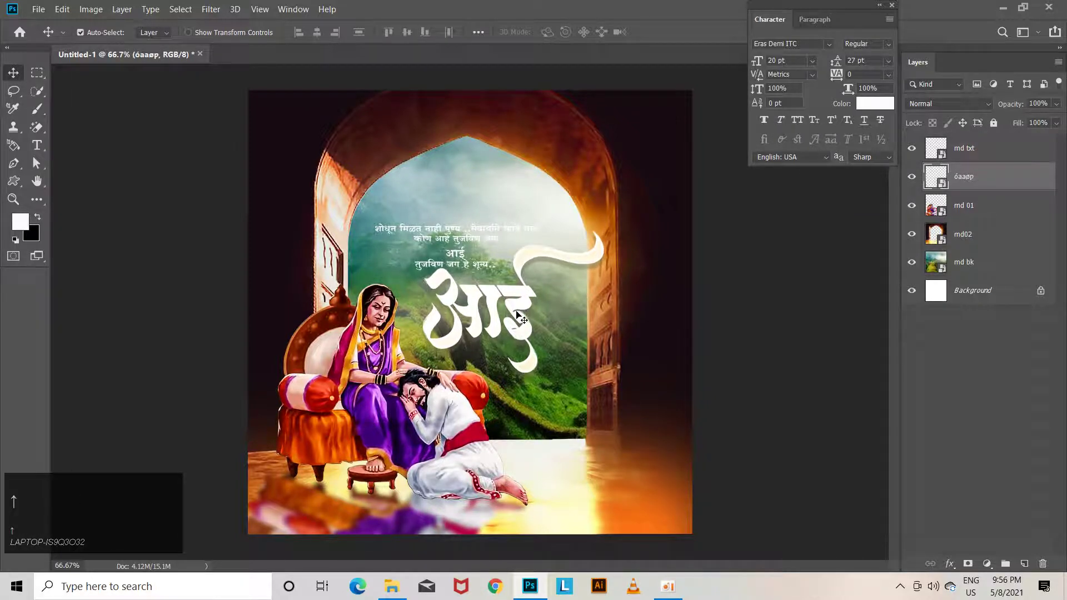
key("Left")
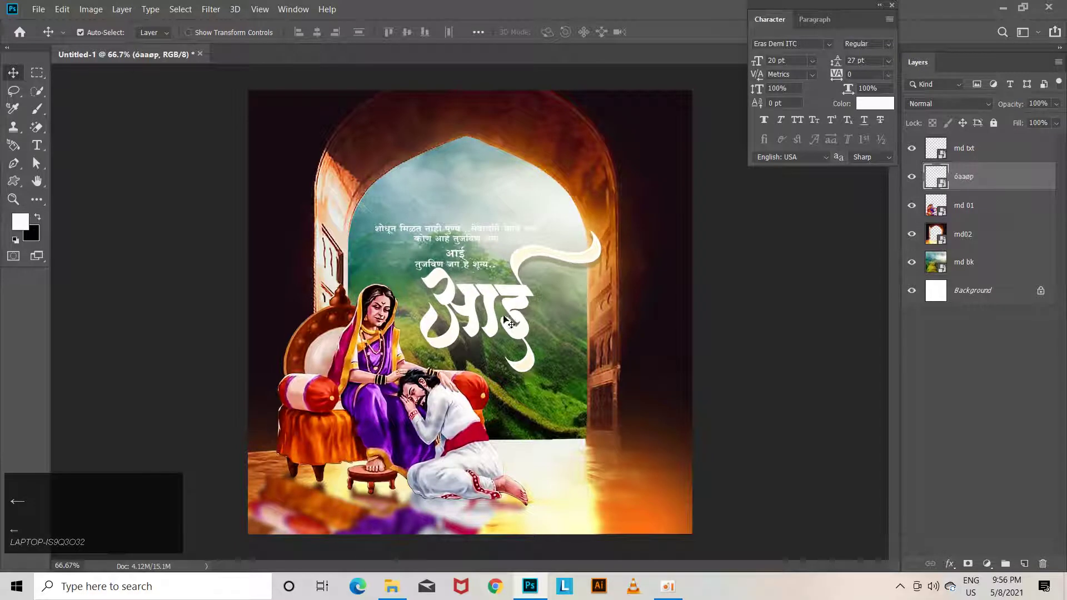
key("Down")
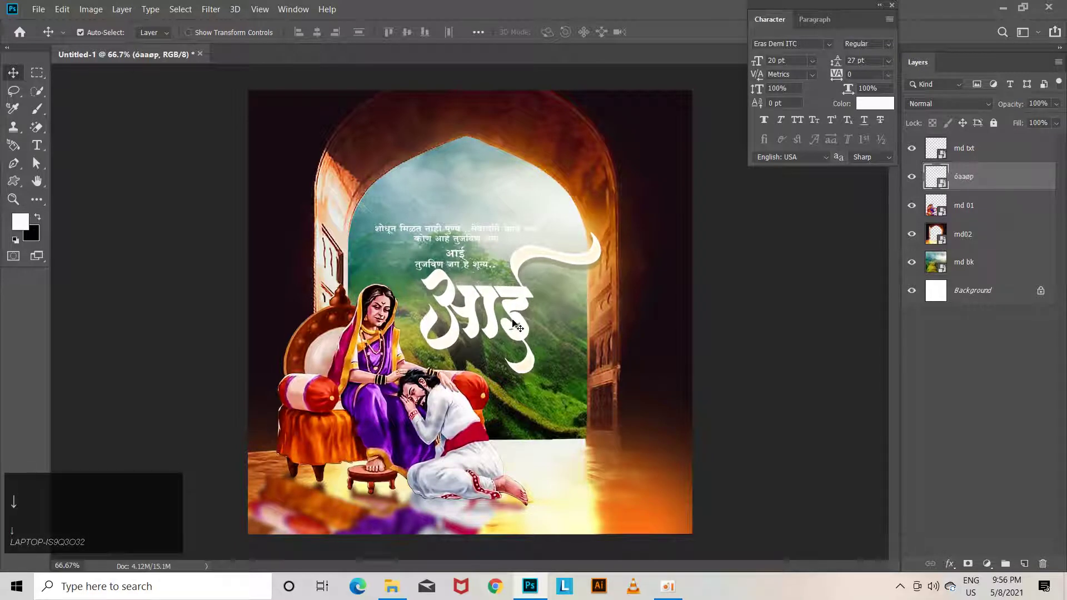
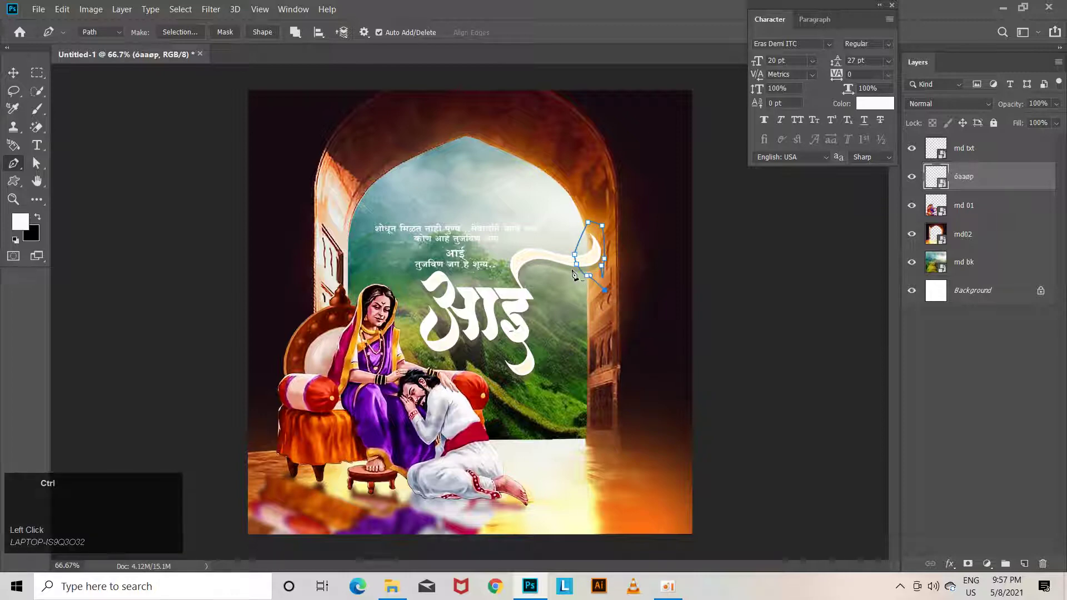
Step: Attempt to delete the selected tail region, accept the smart object error and deselect
key("ctrl+Return")
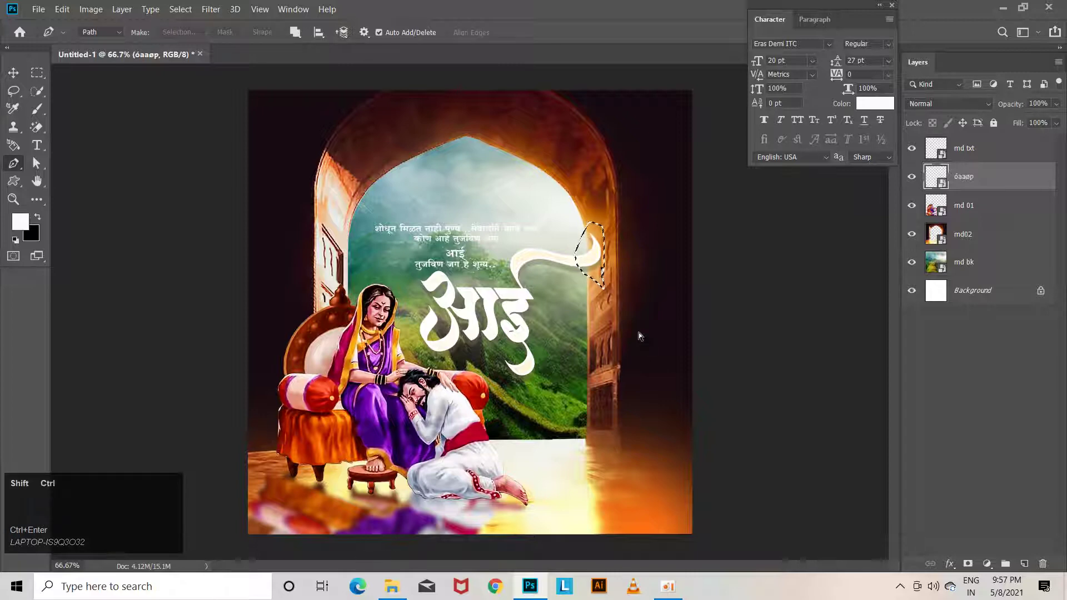
key("ctrl+Return")
key("ctrl+j")
key("ctrl+z")
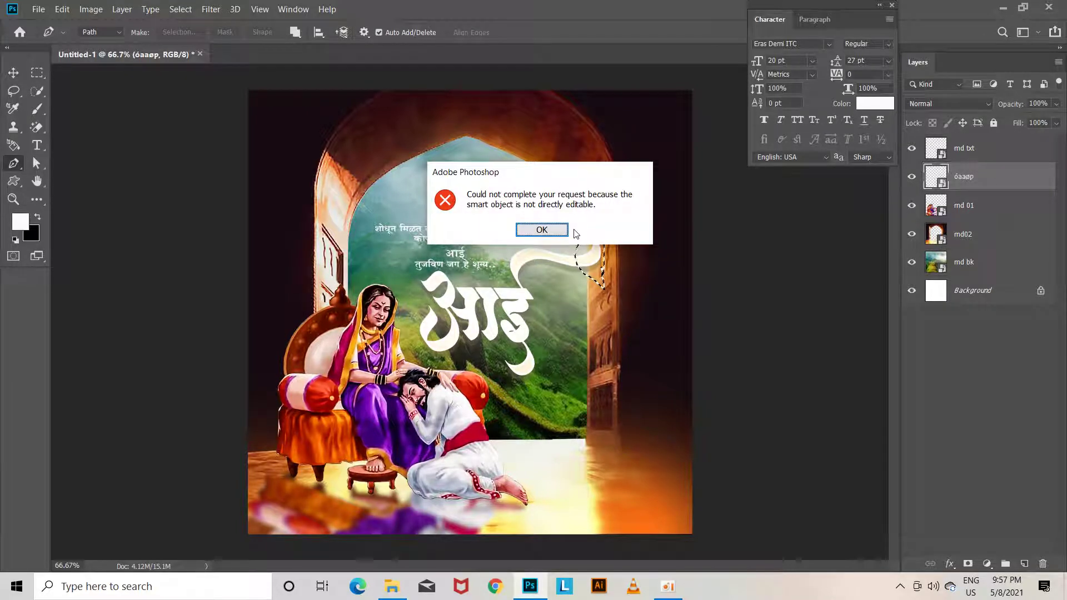
left_click(548, 233)
key("ctrl+d")
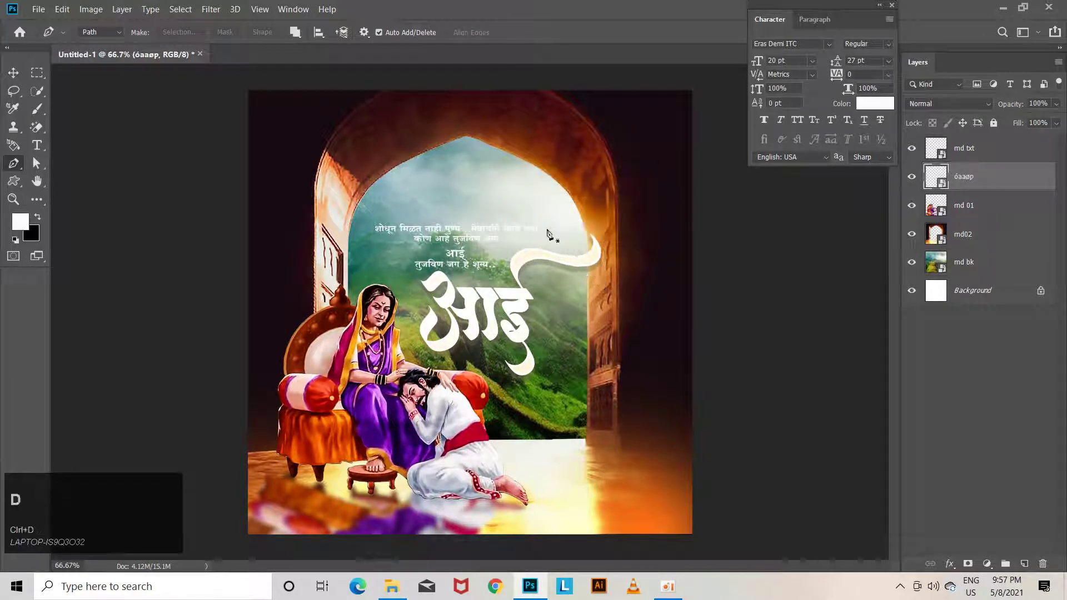
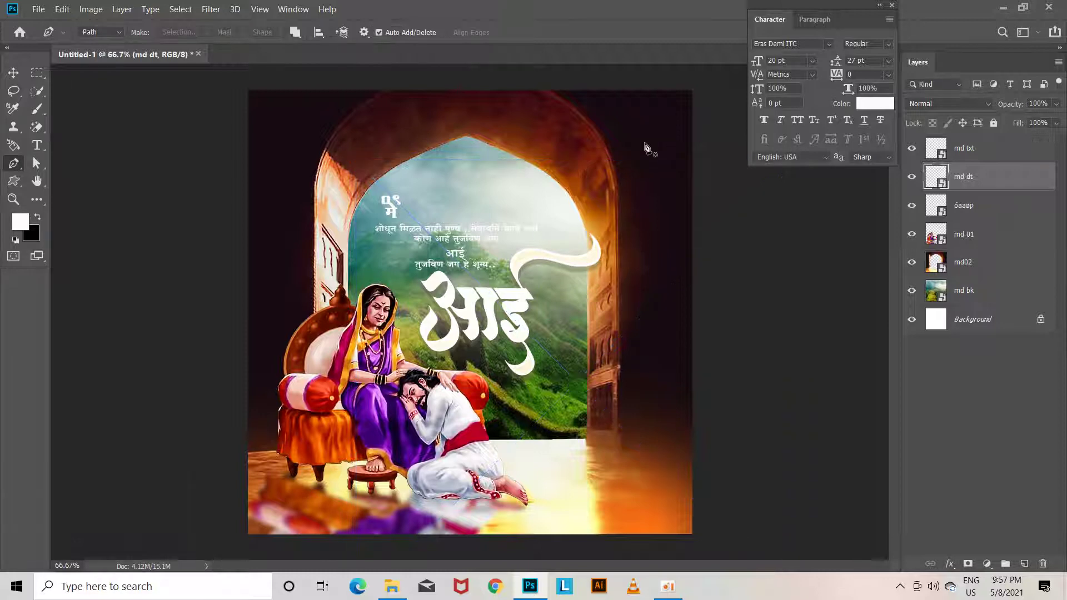
Step: Confirm the md dt date lettering placement in the arch above the captions
key("Left")
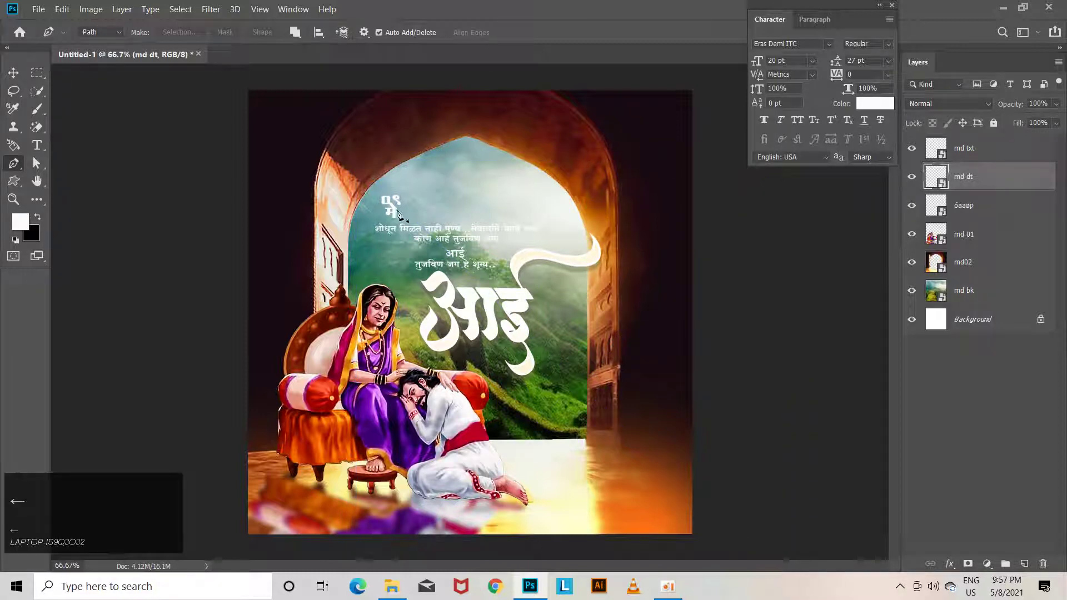
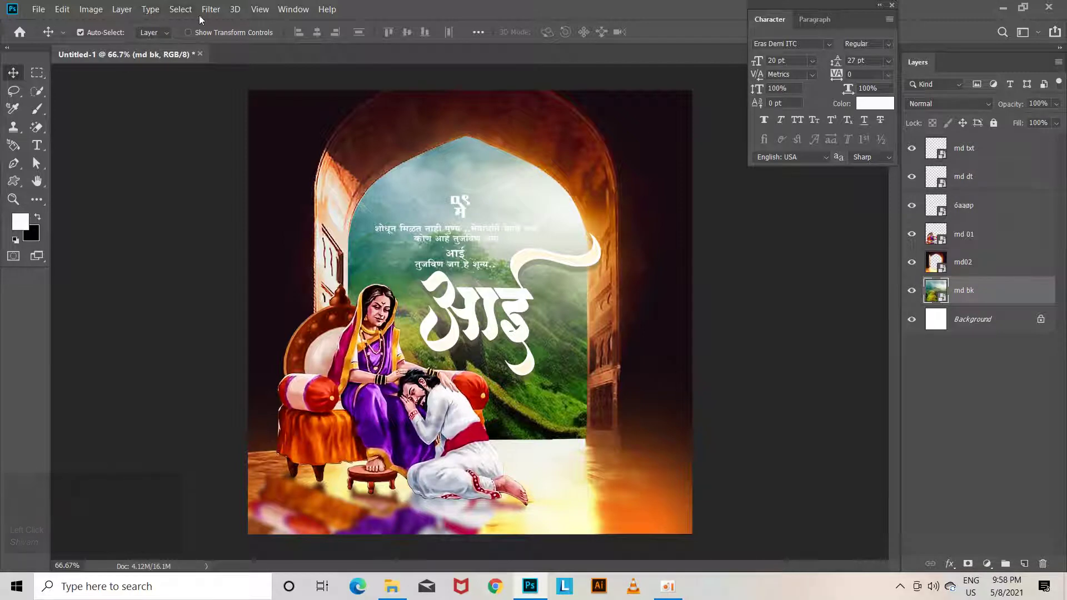
Step: Preview a Gaussian blur of about 1.1 pixels on the md bk hill landscape
left_click(204, 20)
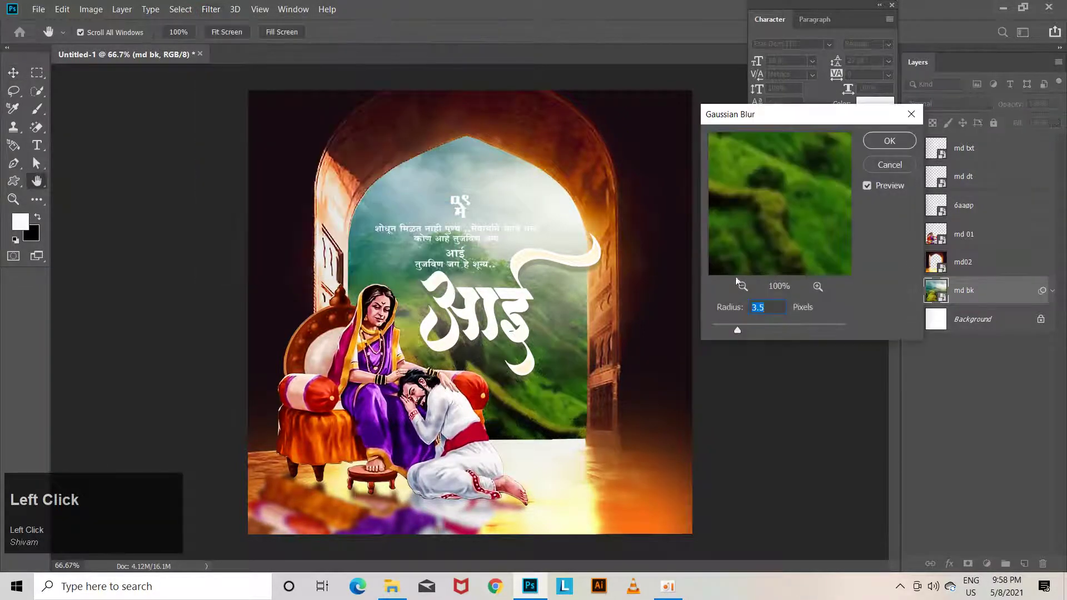
left_click_drag(737, 337, 739, 291)
left_click(738, 291)
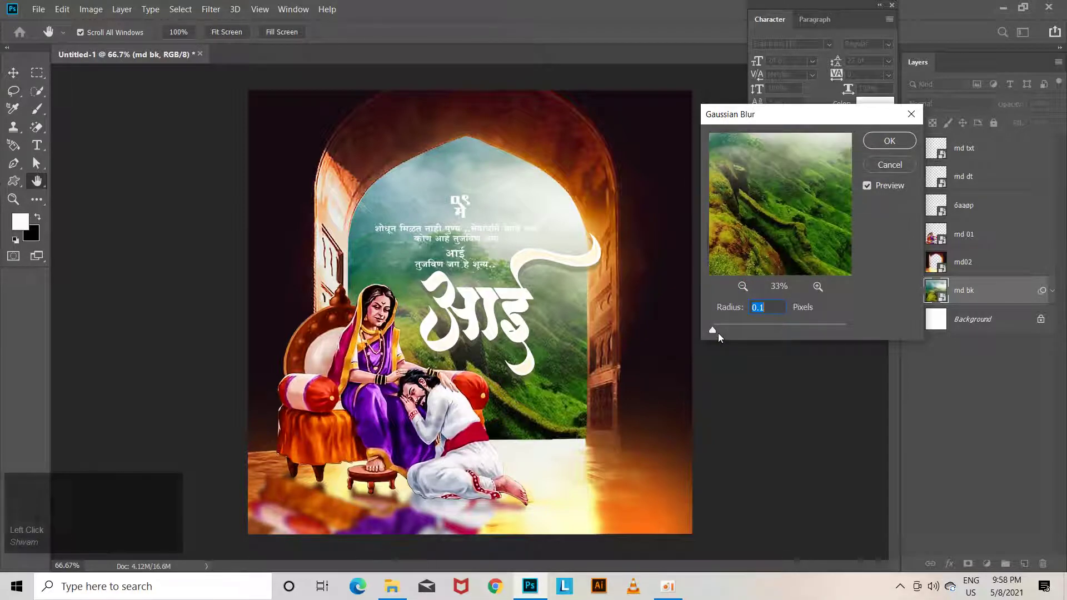
left_click_drag(717, 332, 819, 286)
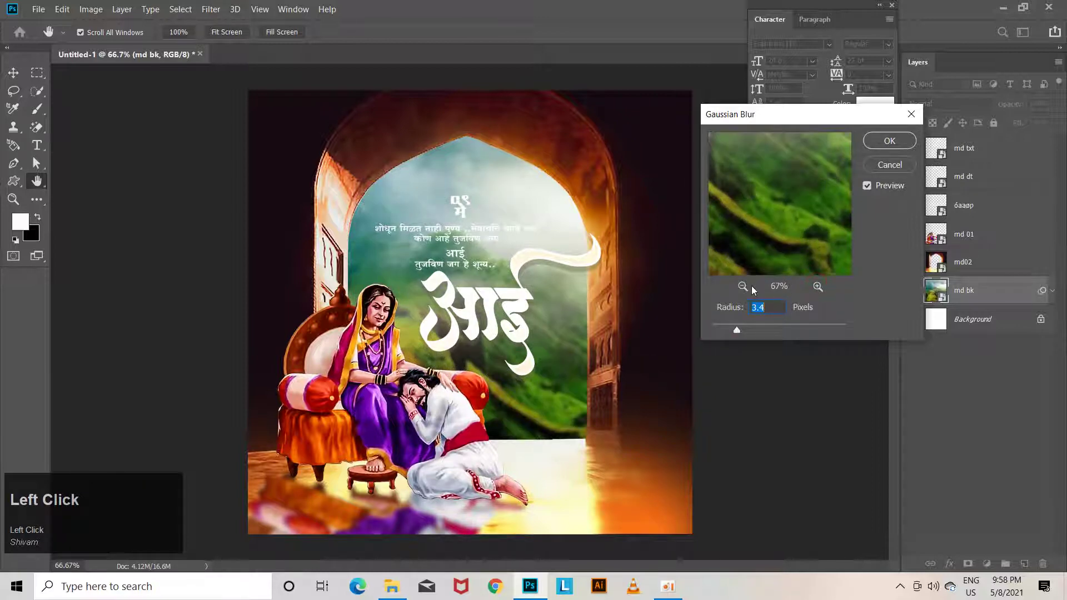
Step: Apply a gentler ~1.8 px blur to the landscape and select the आई calligraphy layer for styling
left_click_drag(743, 291, 874, 140)
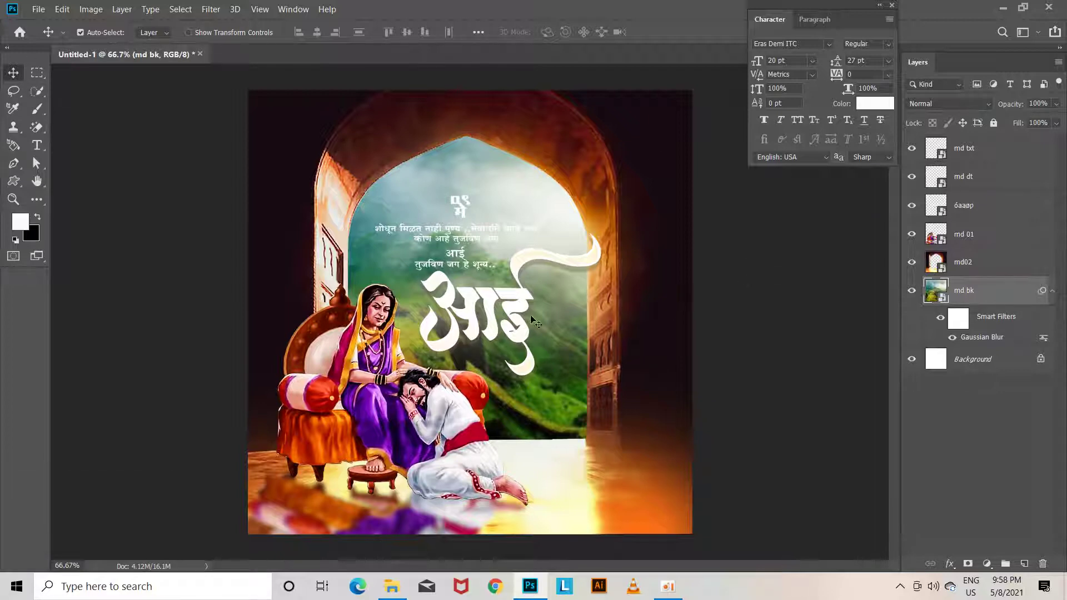
left_click(524, 290)
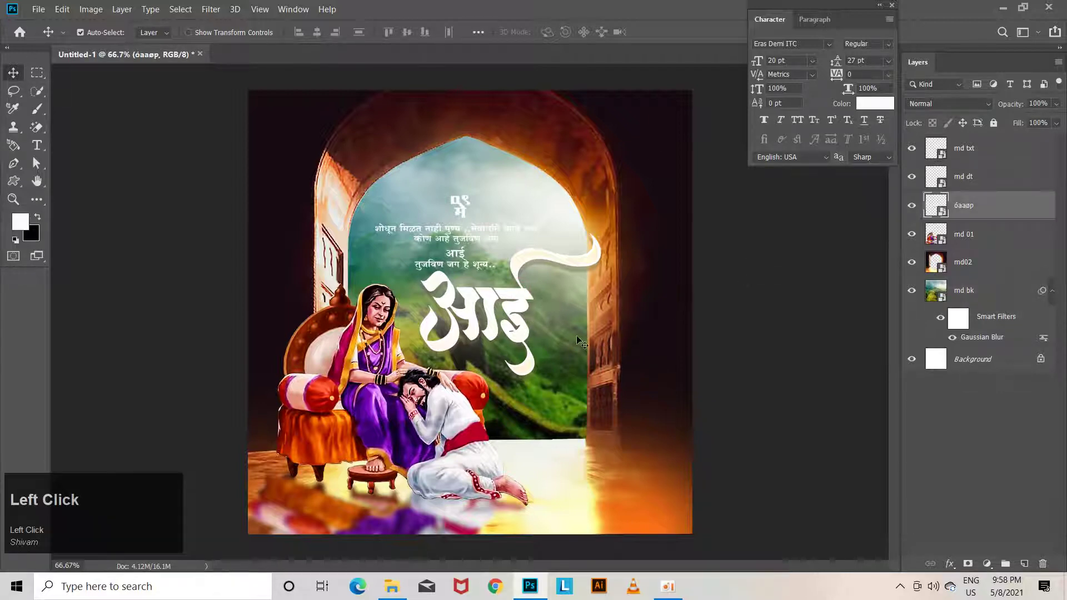
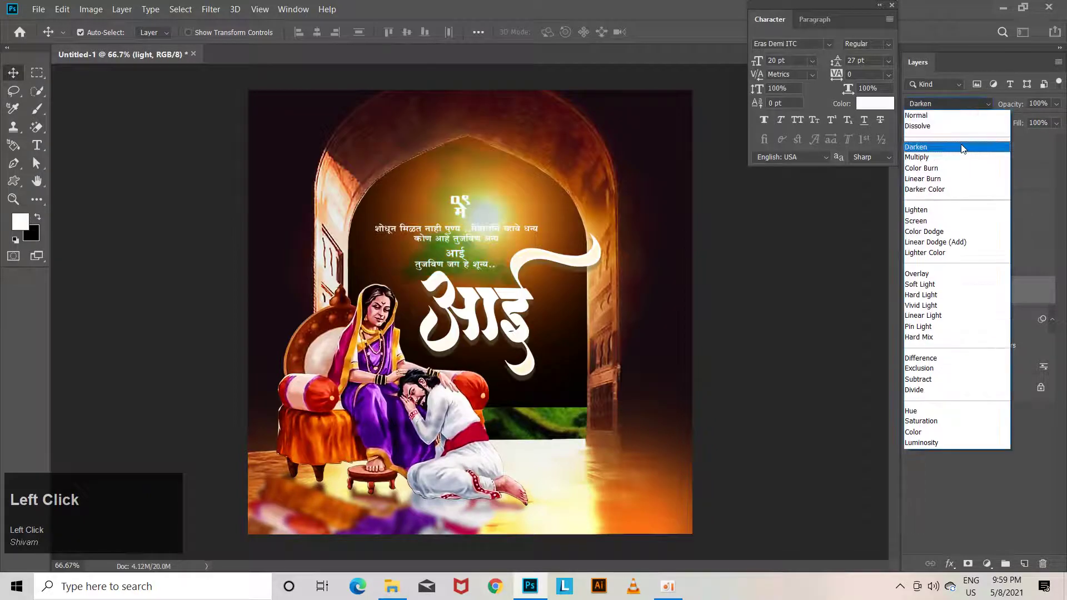
Step: Cycle the glow layer's blend modes to Screen and move it higher inside the arch
key("Down")
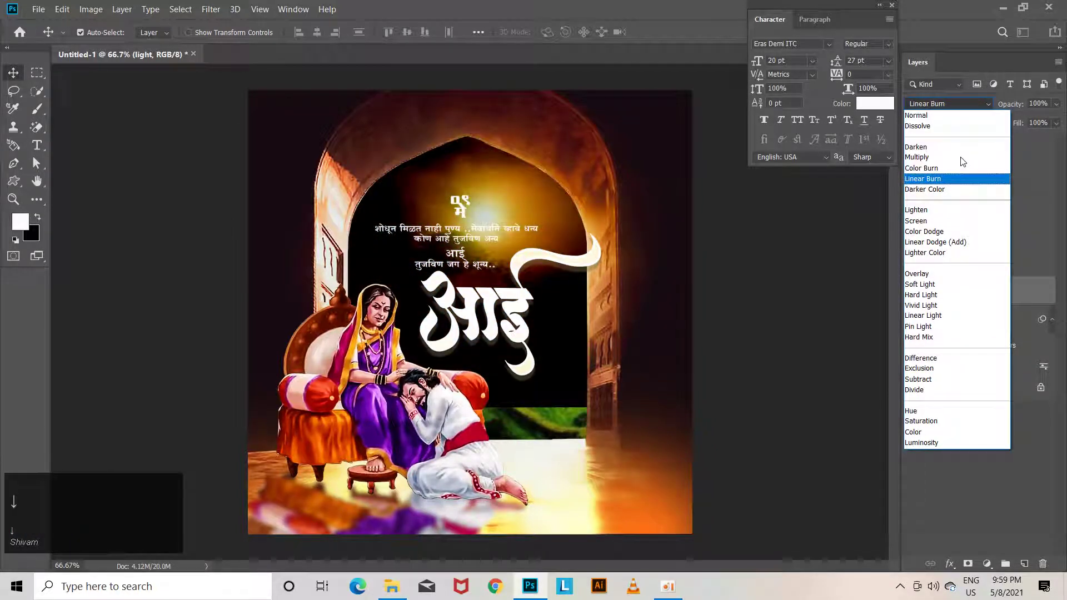
key("Up")
key("Down")
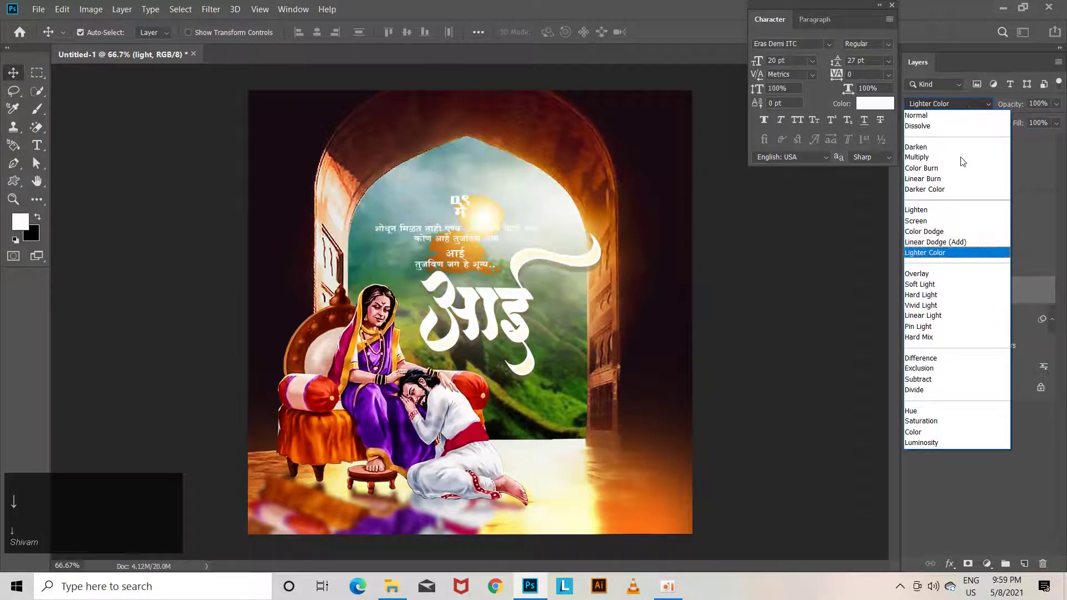
key("Up")
key("Down")
key("Up")
key("Down")
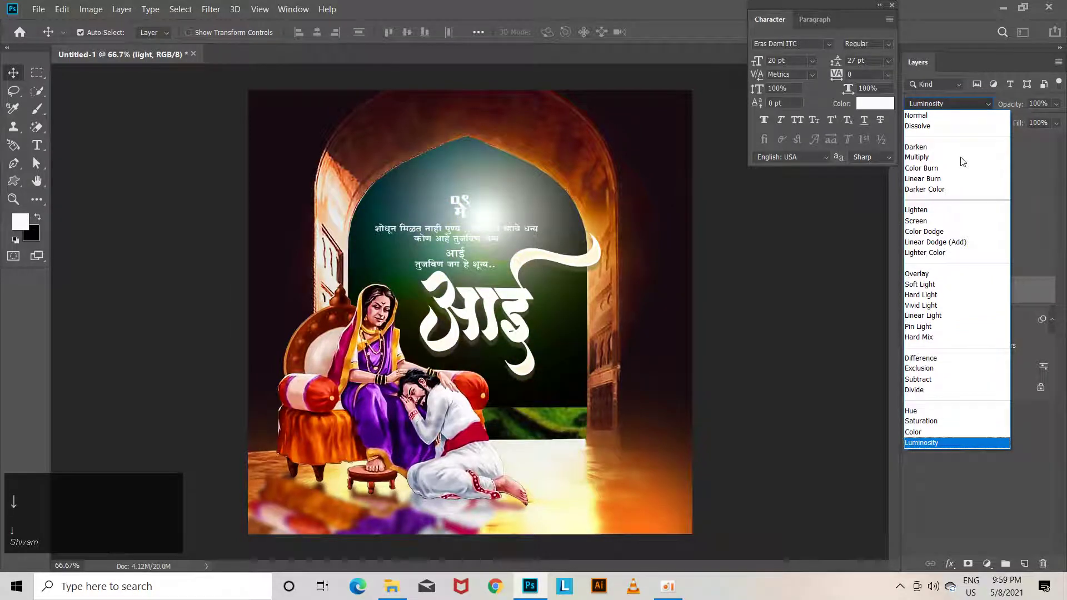
left_click_drag(927, 228, 452, 352)
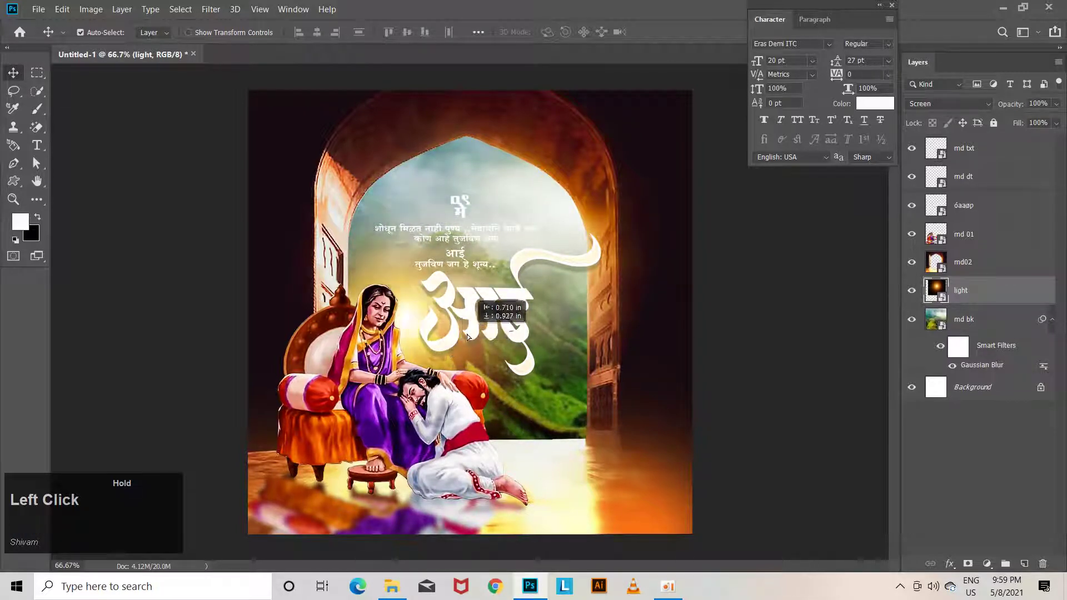
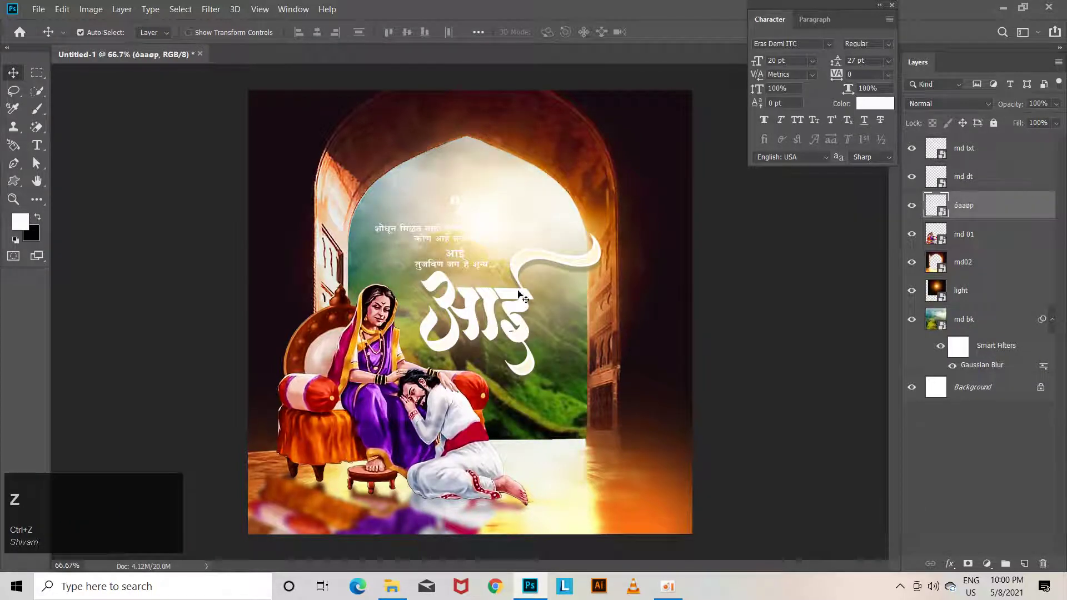
Step: Drag the warm orange md brush overlay onto the poster above the glow layer
left_click_drag(514, 195, 510, 449)
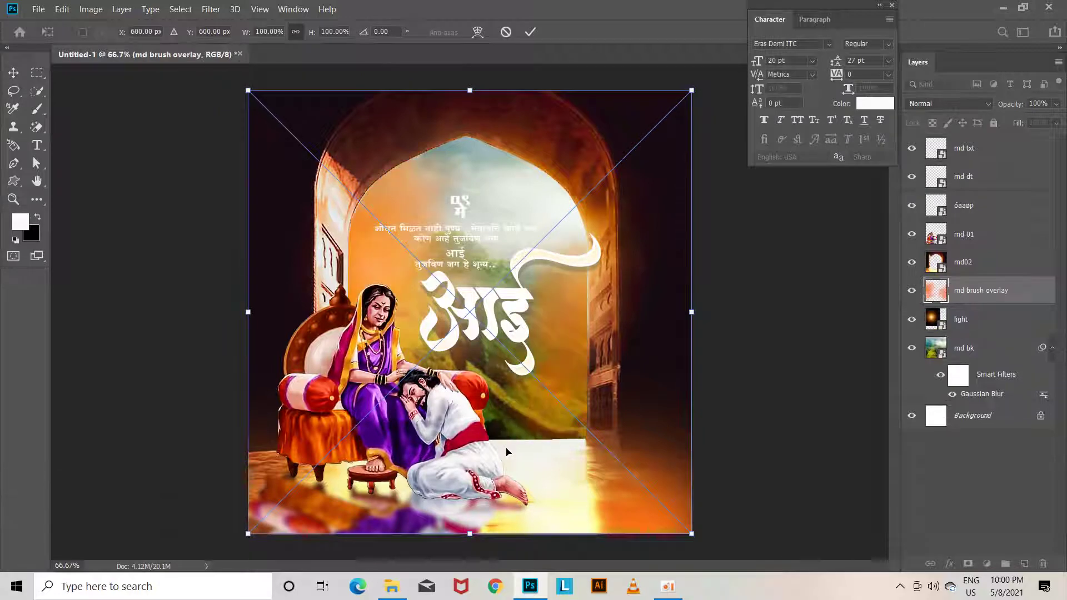
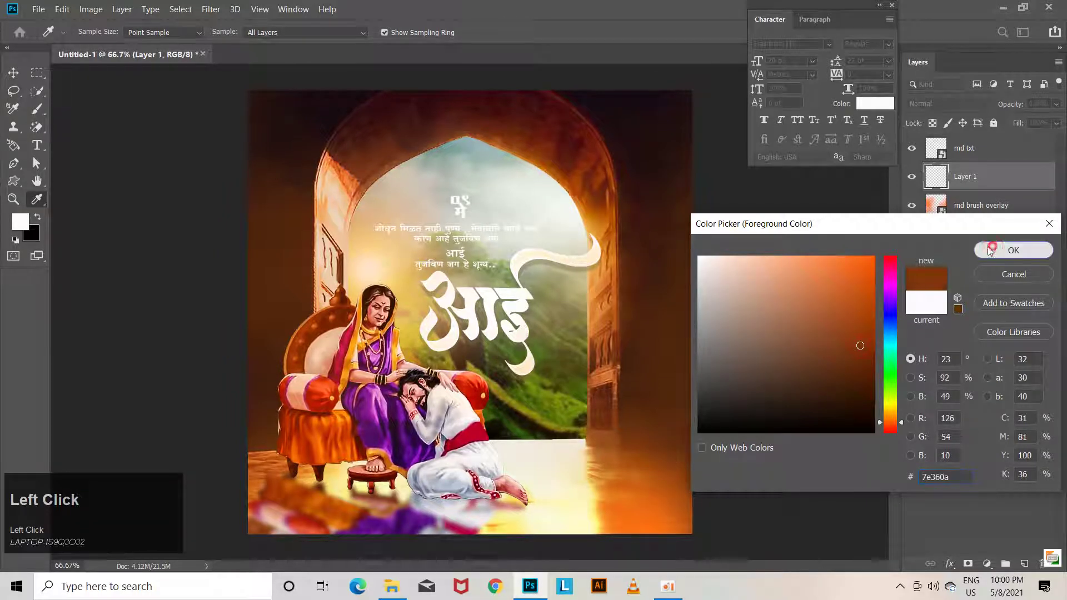
Step: Zoom out so the poster edges can be painted with the deep brown #7e360a brush
key("ctrl+-")
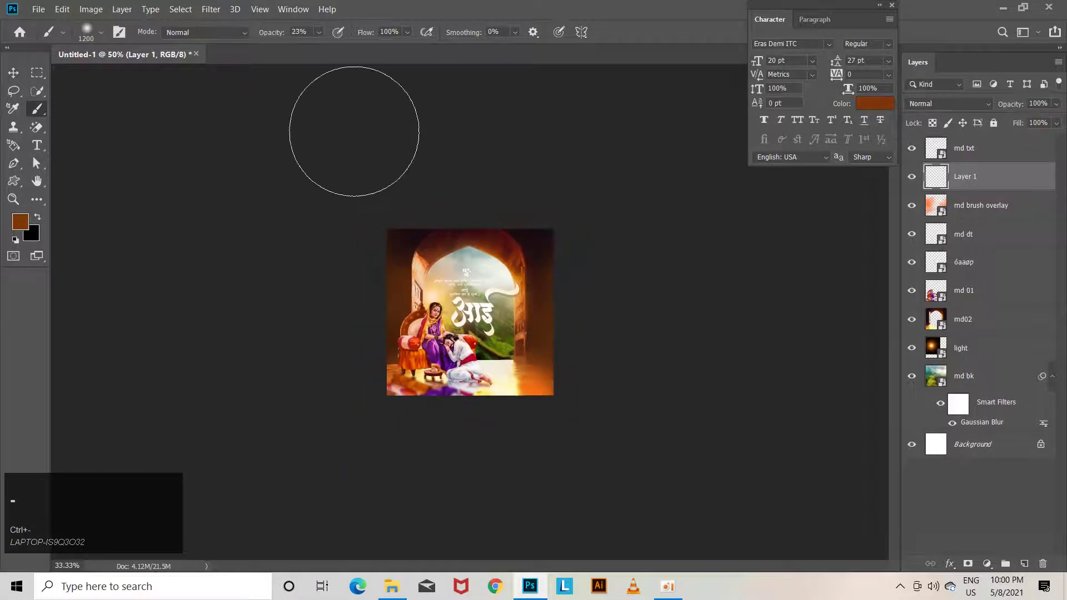
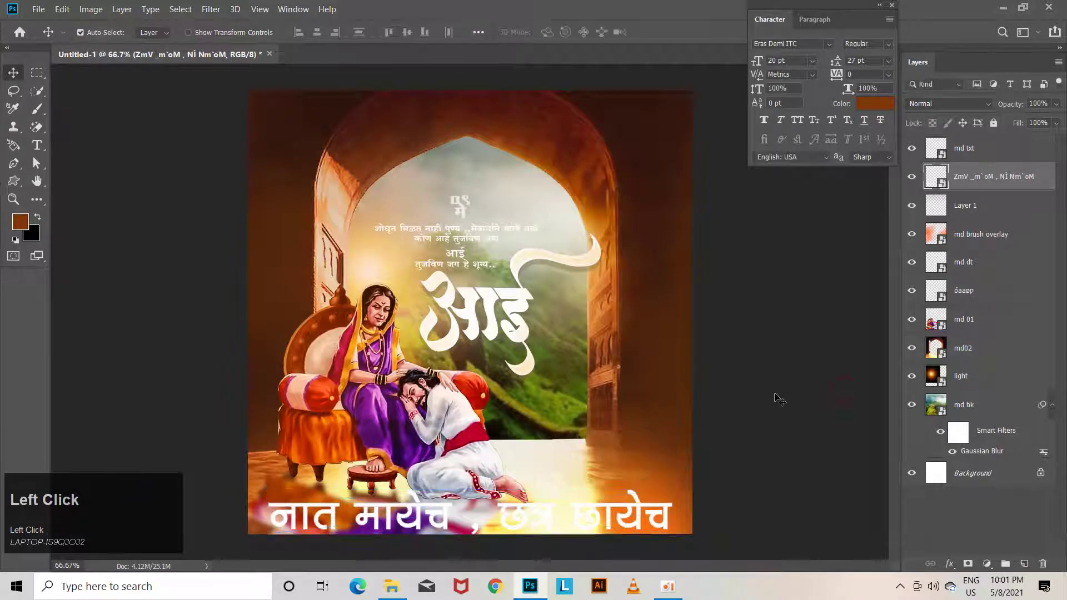
Step: Scale the caption down and move it to the bottom-right corner under the आई calligraphy
key("ctrl+t")
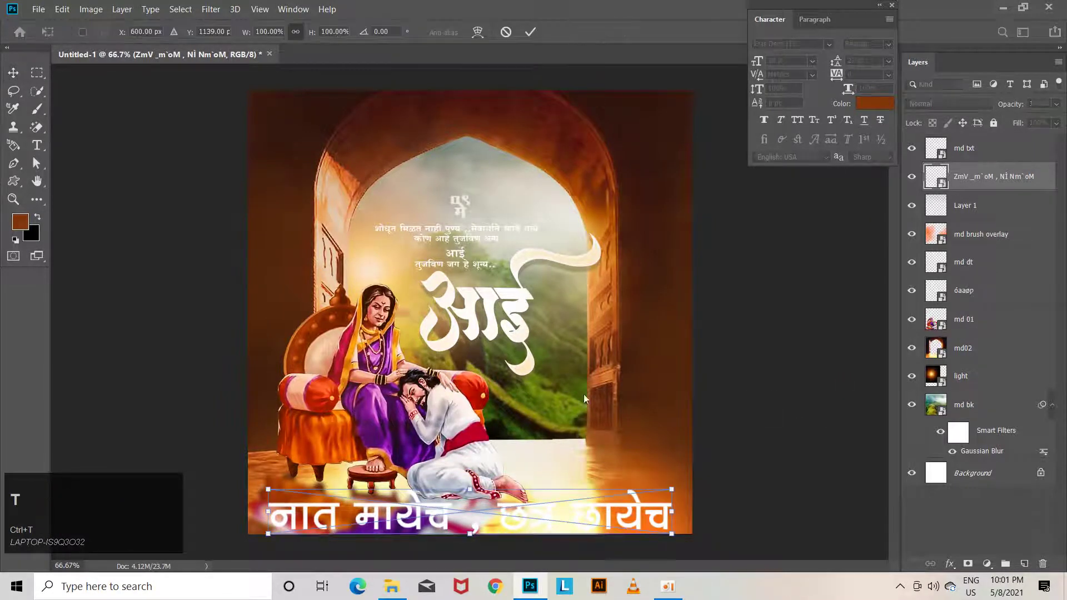
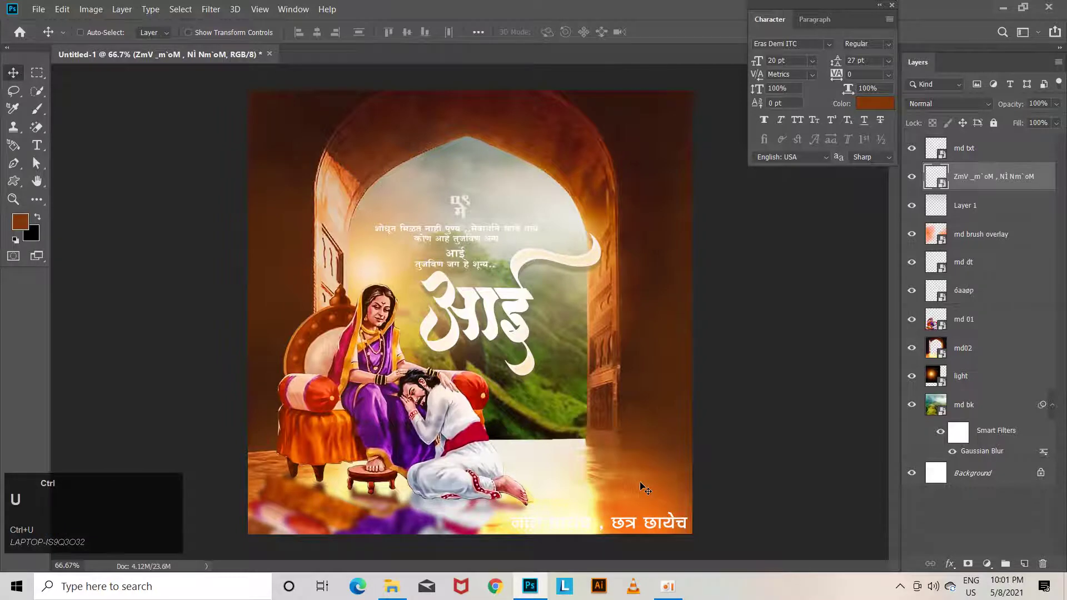
left_click_drag(773, 272, 942, 134)
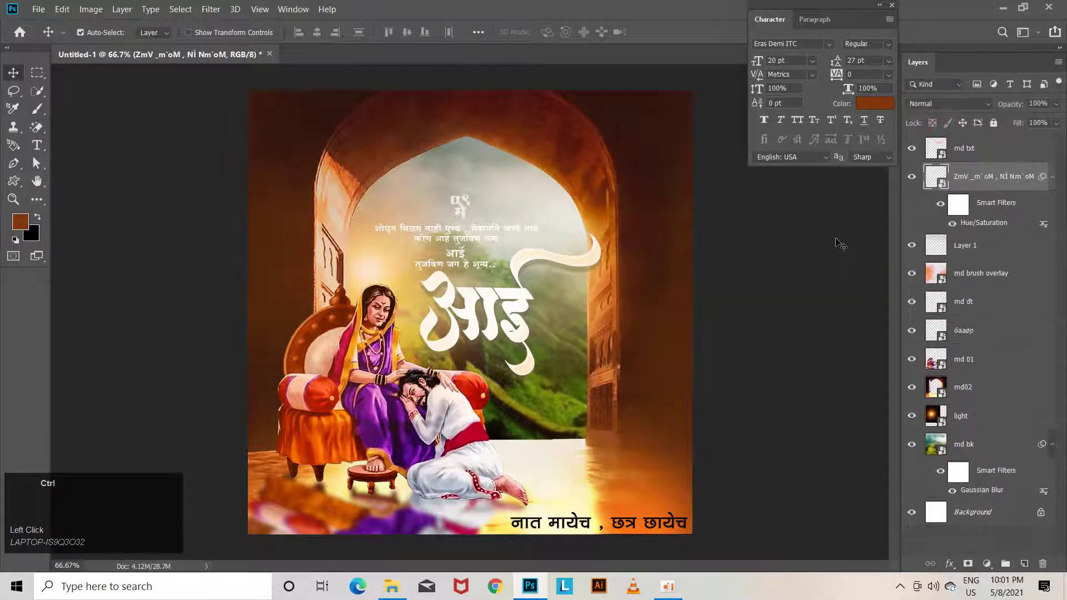
key("ctrl+t")
left_click(575, 246)
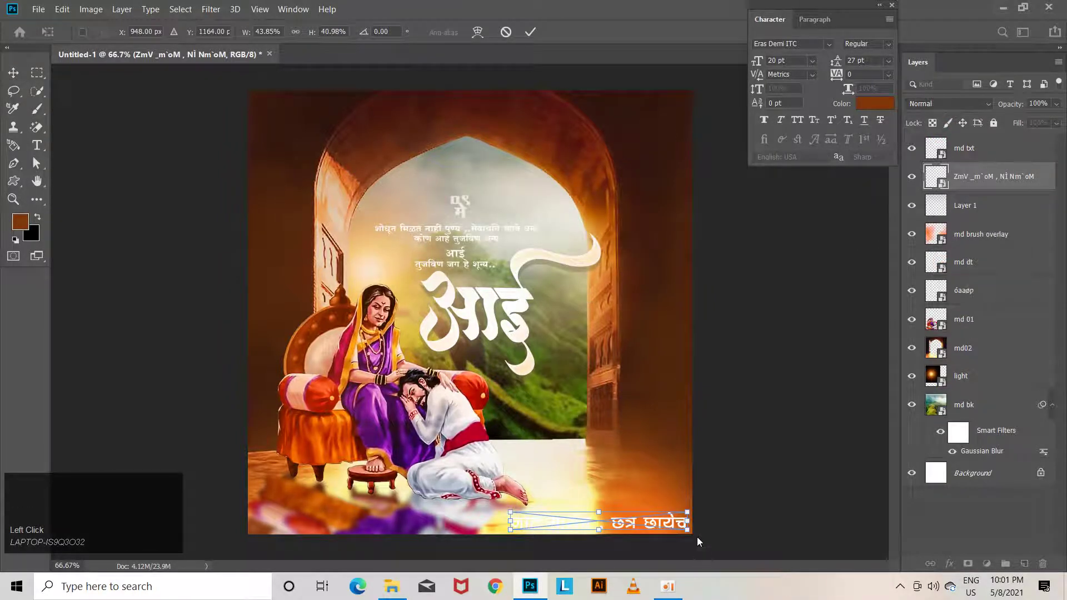
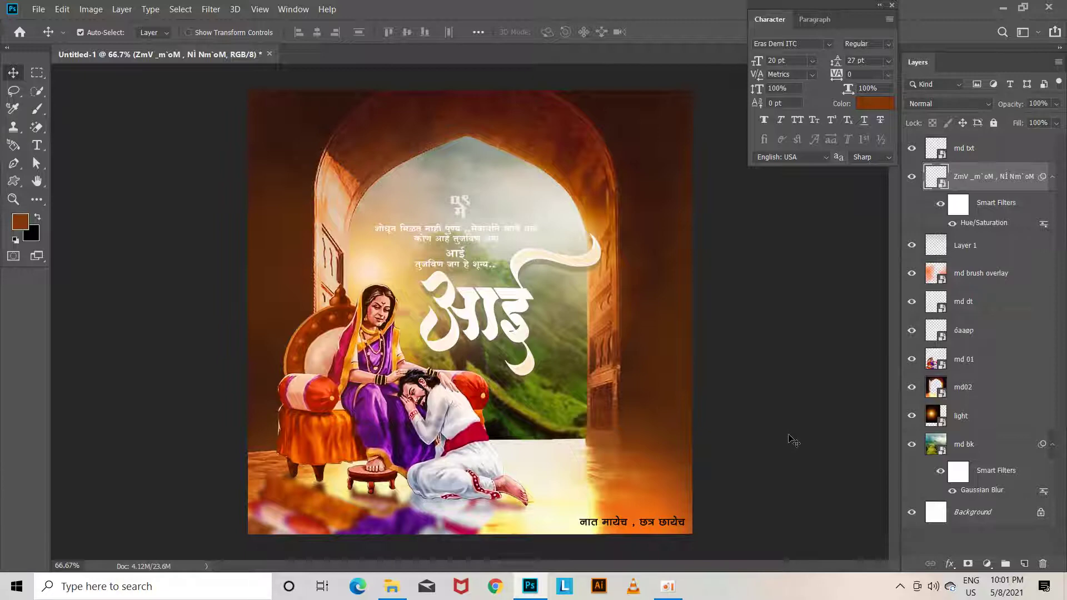
Step: Darken the caption with Hue/Saturation and hide the brush overlay layer
key("Down")
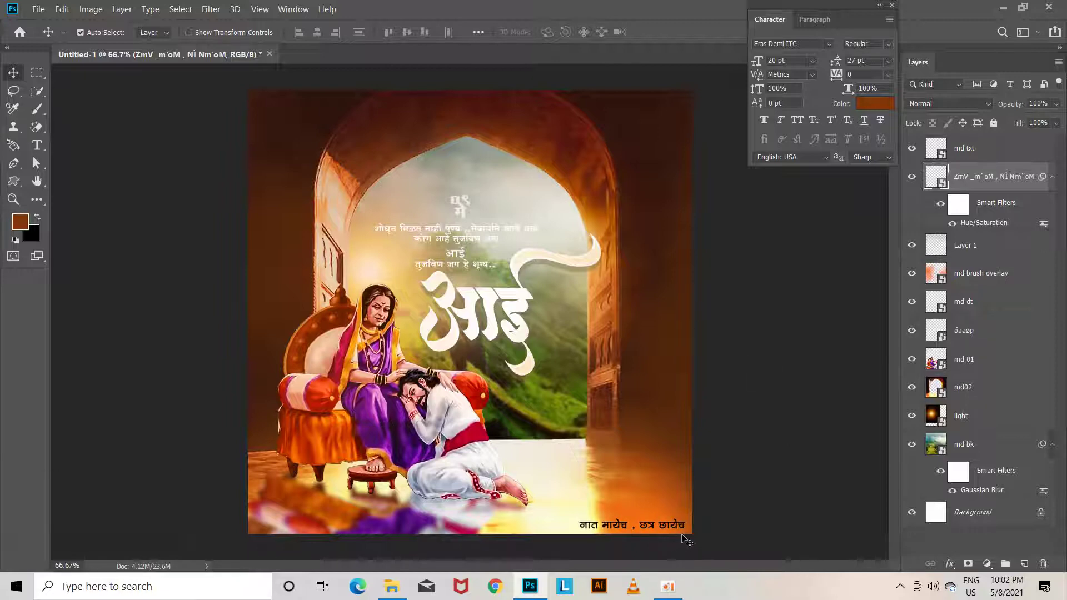
left_click(686, 529)
key("ctrl+z")
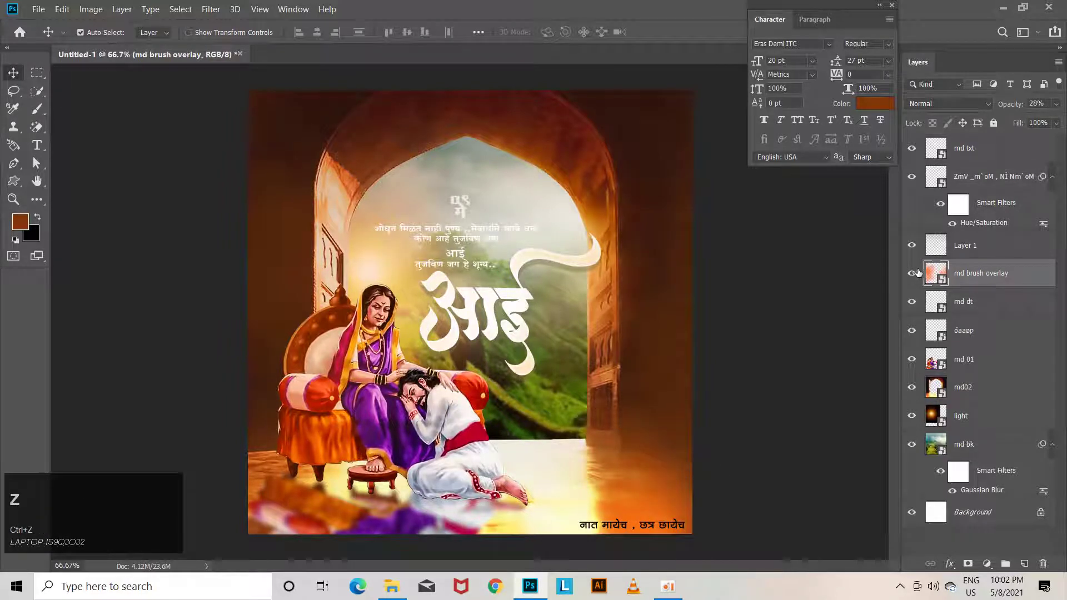
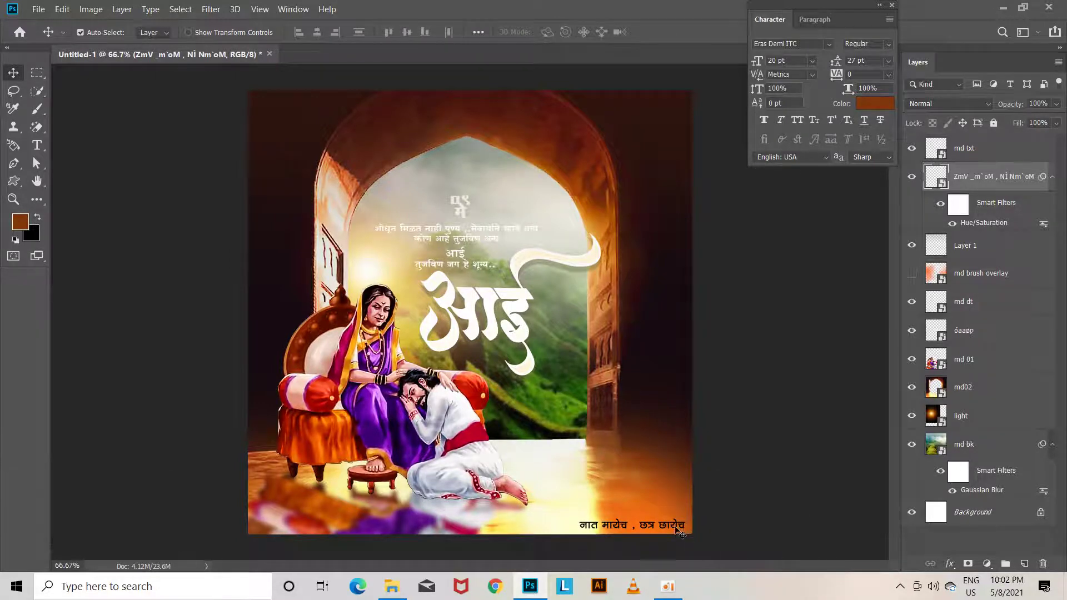
Step: Show the md brush overlay layer again with the caption resting lower at the bottom-right edge
left_click(680, 529)
key("ctrl+z")
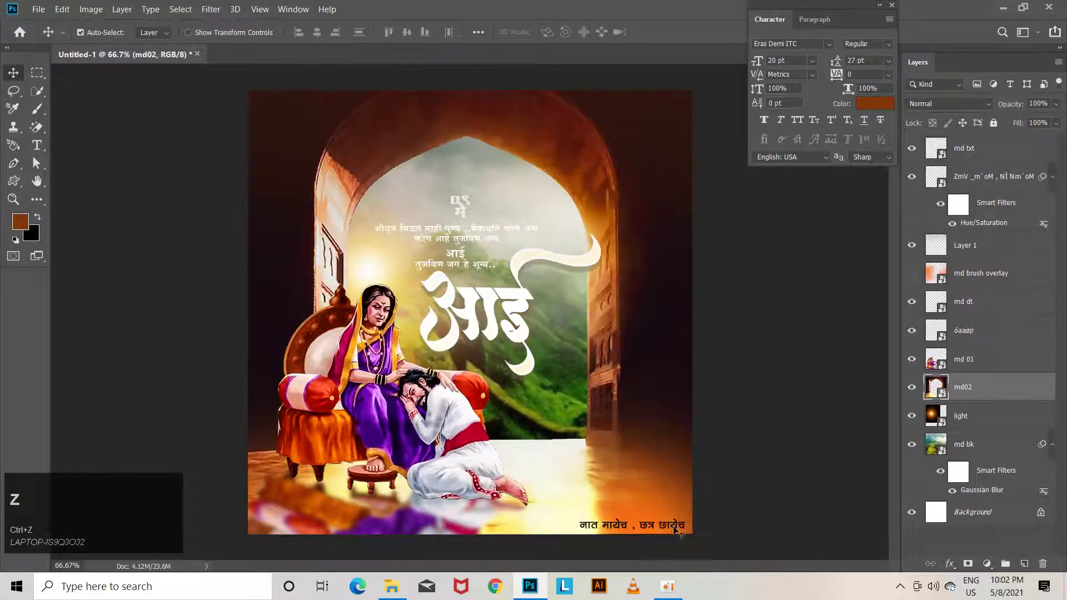
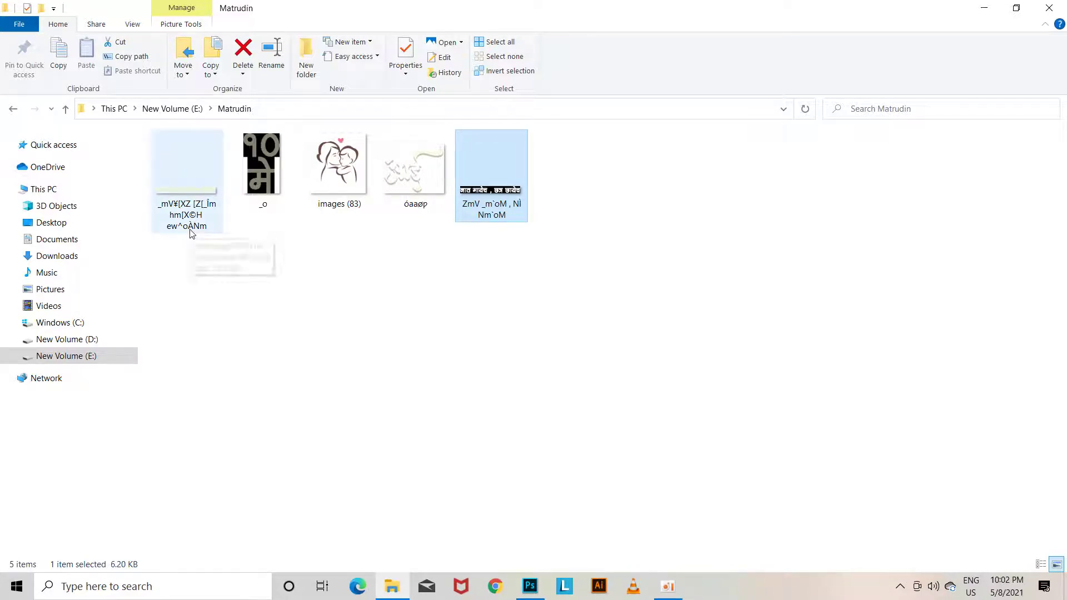
Step: Select the greeting मातृदिन निमित्त हार्दिक शुभेच्छा image in the Matrudin folder for import
left_click(190, 233)
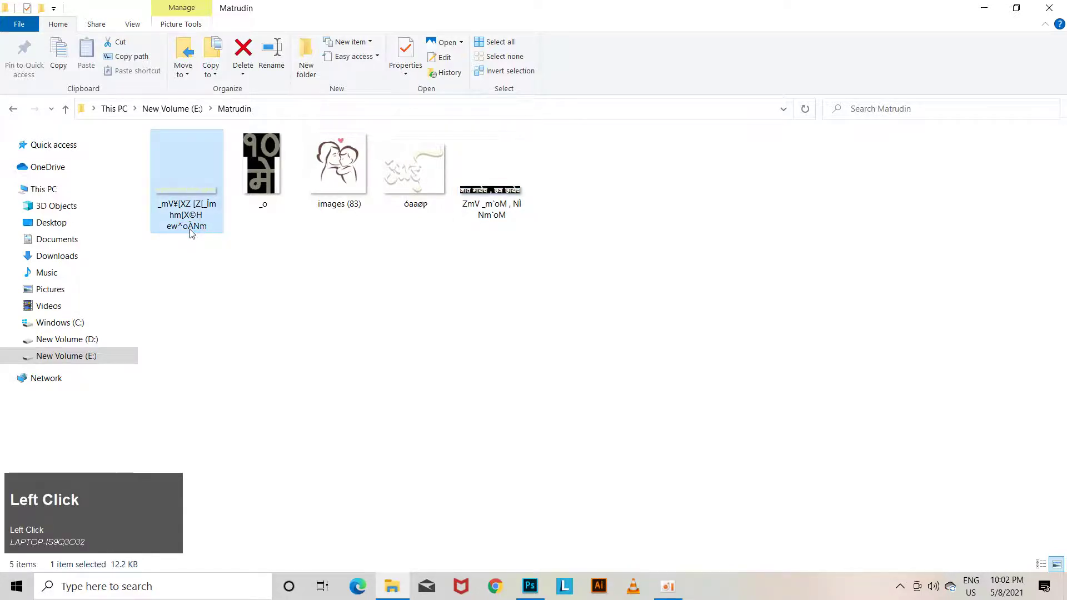
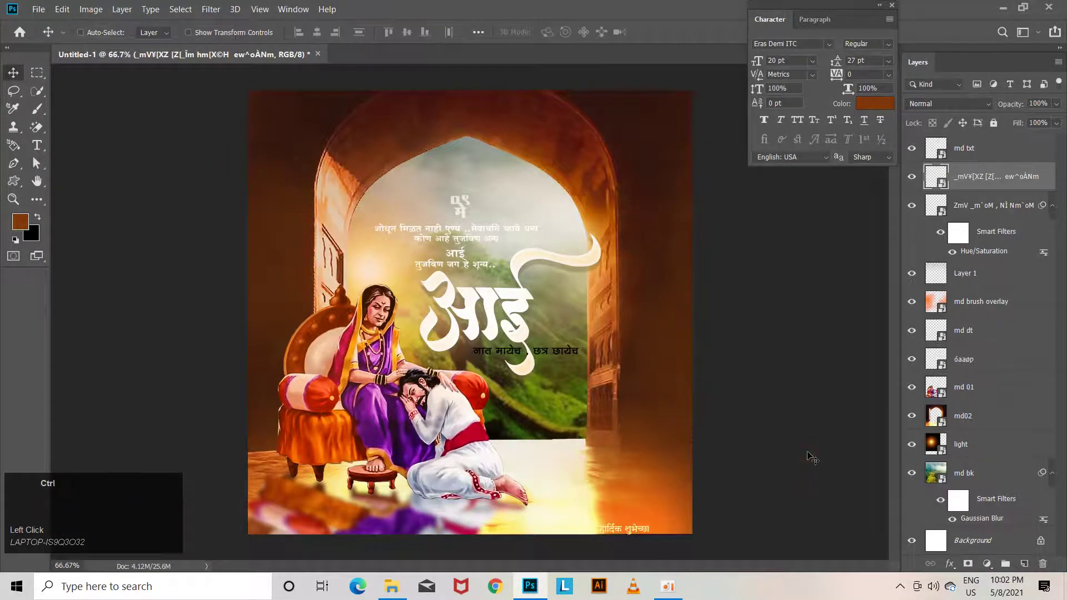
Step: Darken the greeting lettering with Hue/Saturation by lowering Lightness
key("ctrl+u")
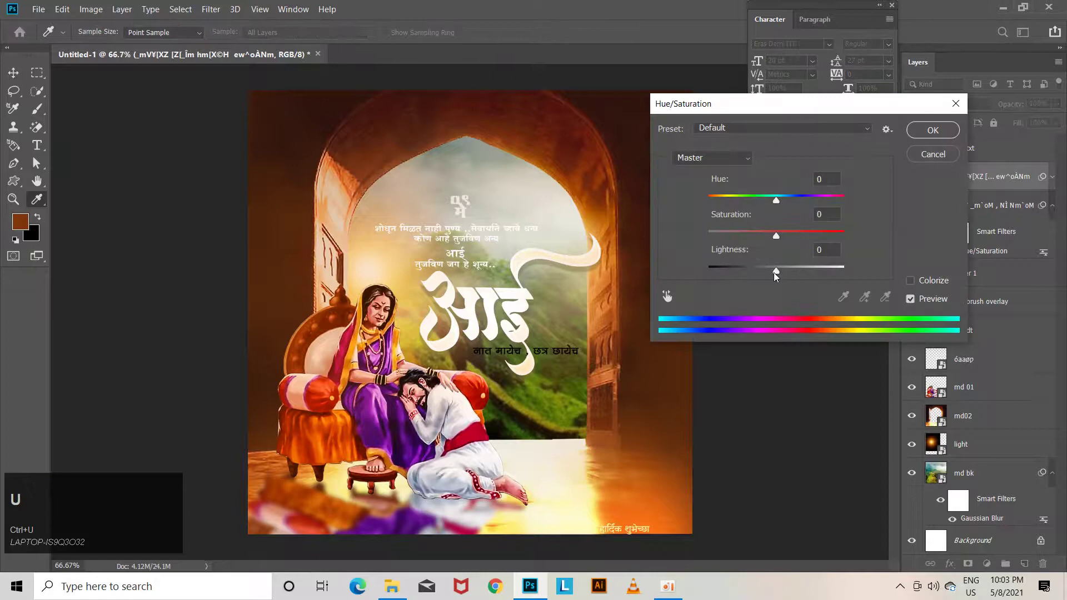
left_click_drag(779, 274, 688, 528)
key("Down")
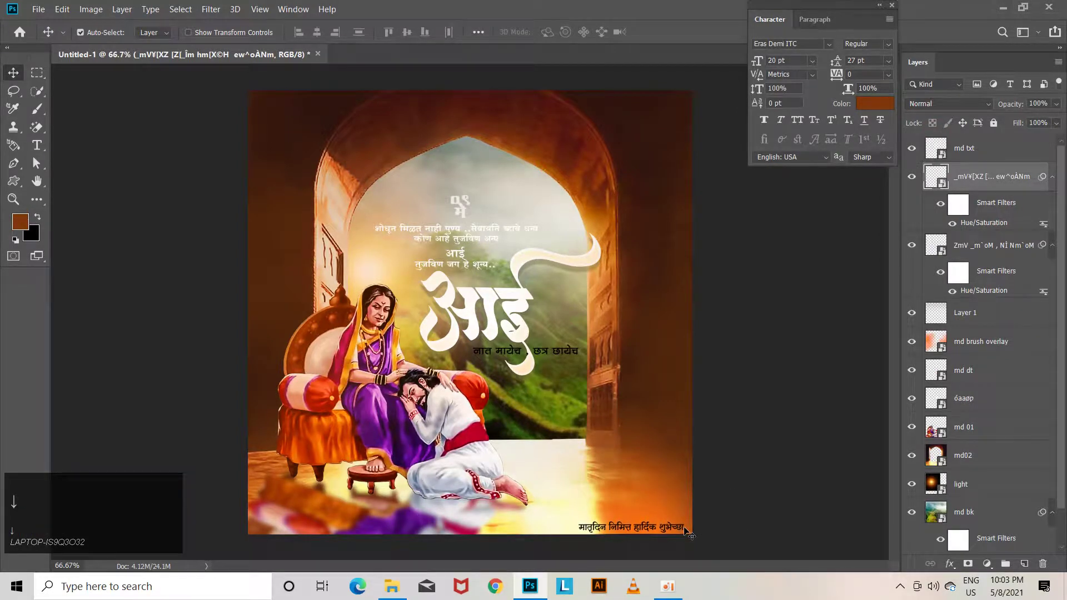
Step: Nudge the greeting into the poster's bottom-right corner
key("Right")
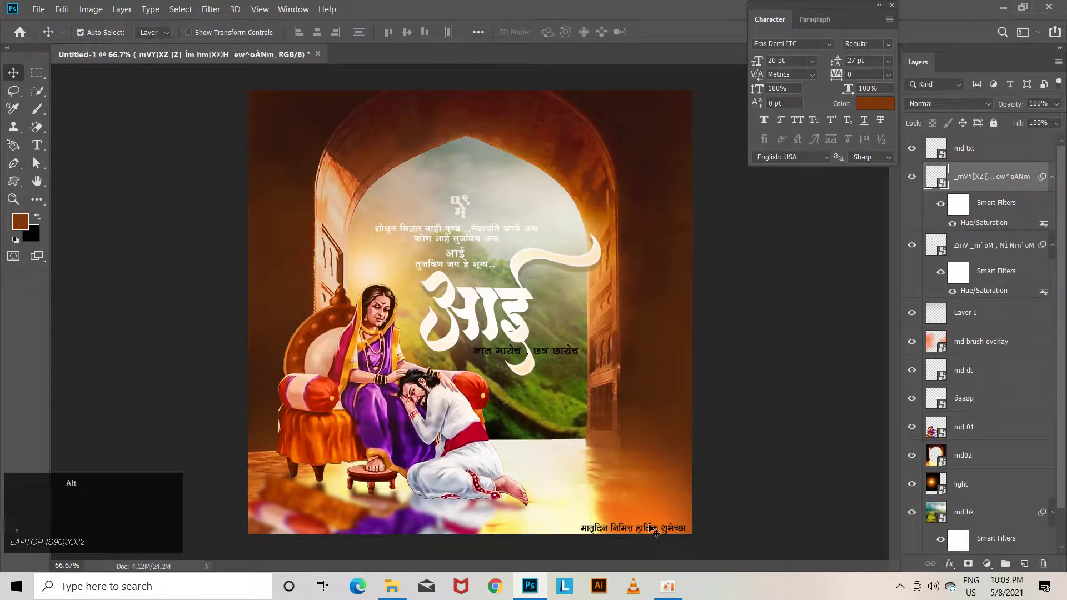
left_click(653, 525)
key("ctrl+z")
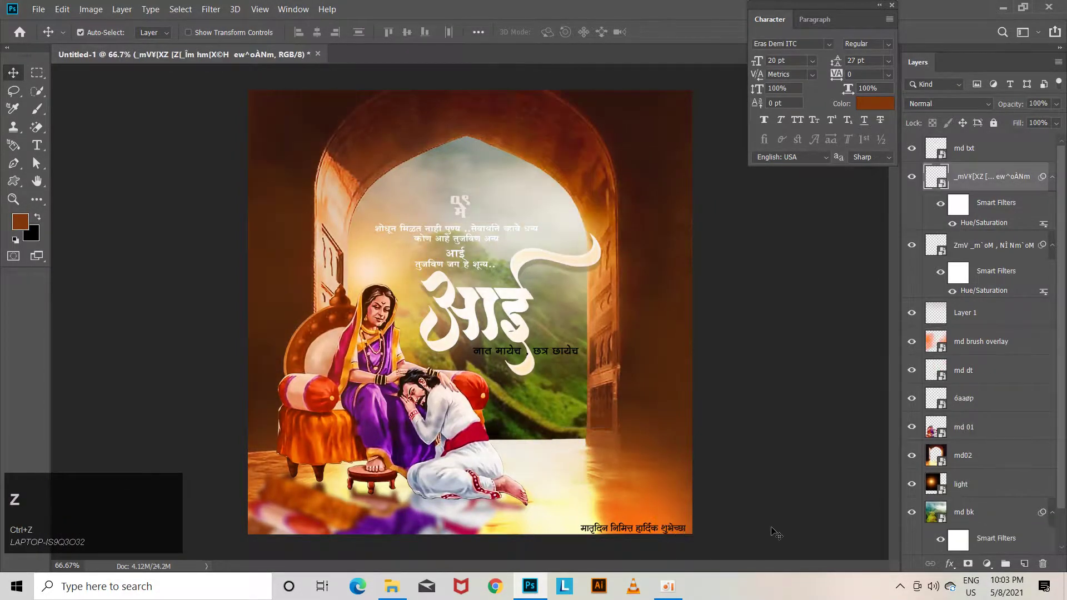
key("=")
key("ctrl+-")
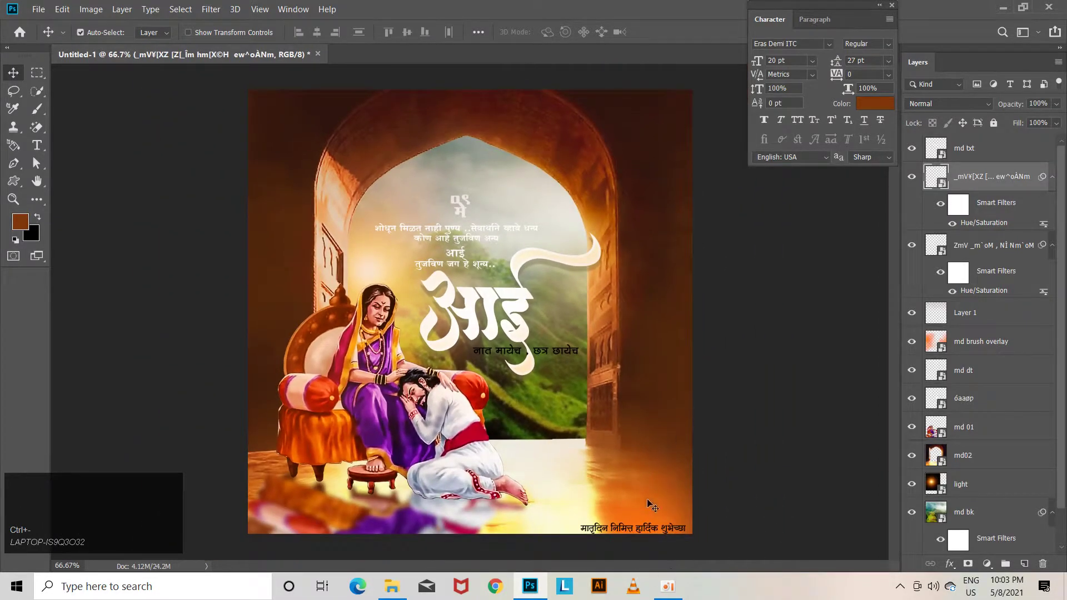